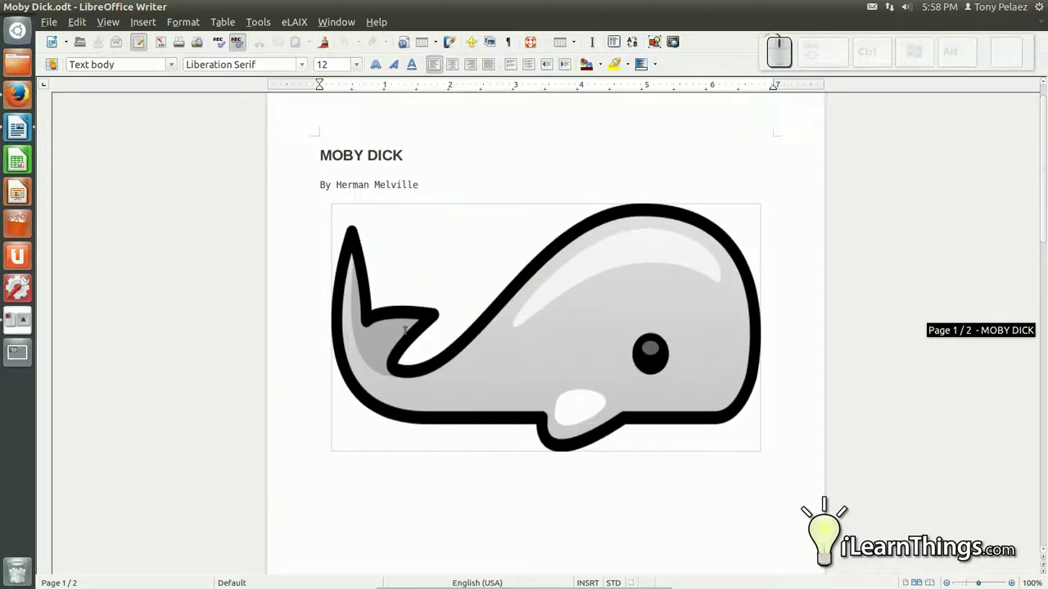
Step: Scroll down through the Moby Dick title page, whale image and Chapter 1, then back to the top
scroll(down, 3)
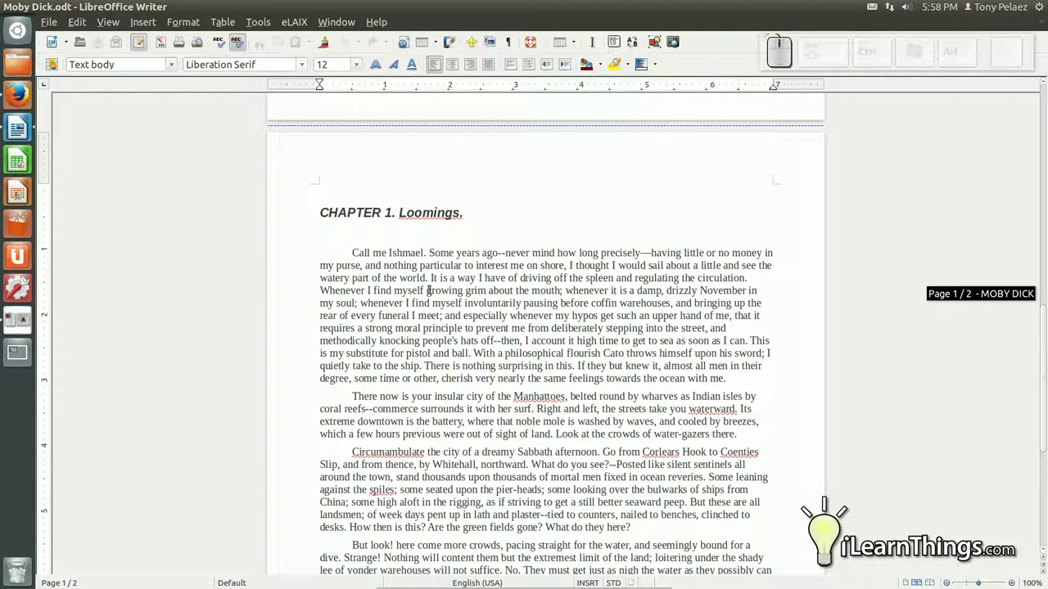
scroll(down, 3)
scroll(down, 3)
scroll(up, 3)
scroll(up, 3)
scroll(up, 3)
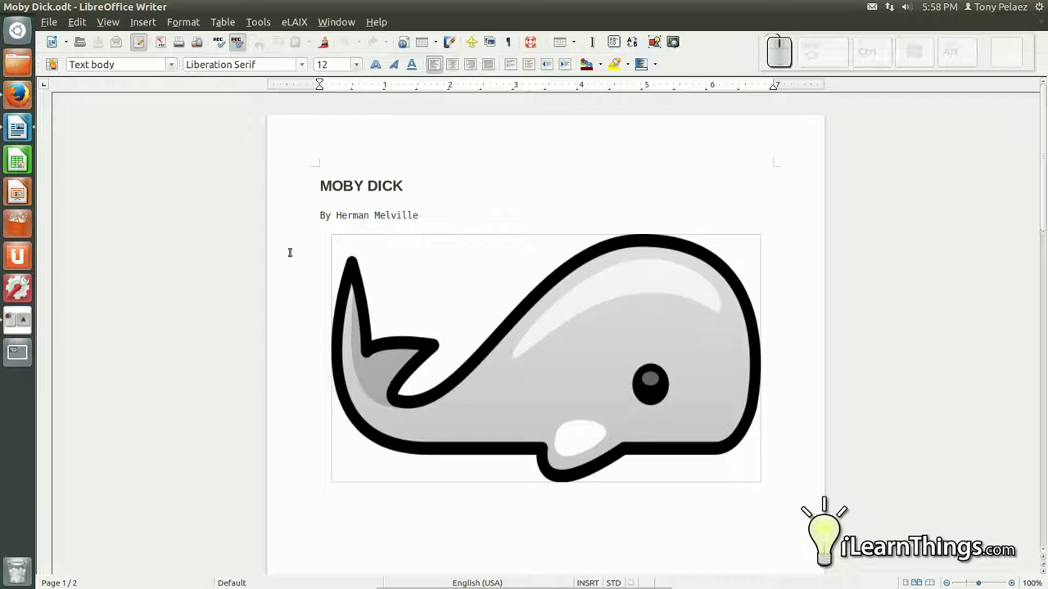
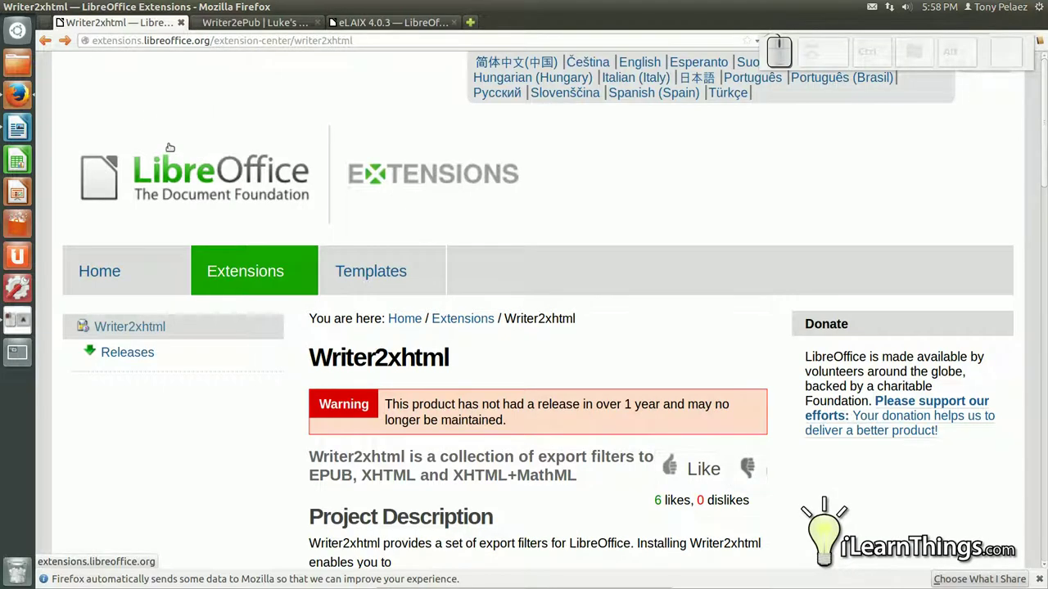
scroll(down, 3)
scroll(up, 3)
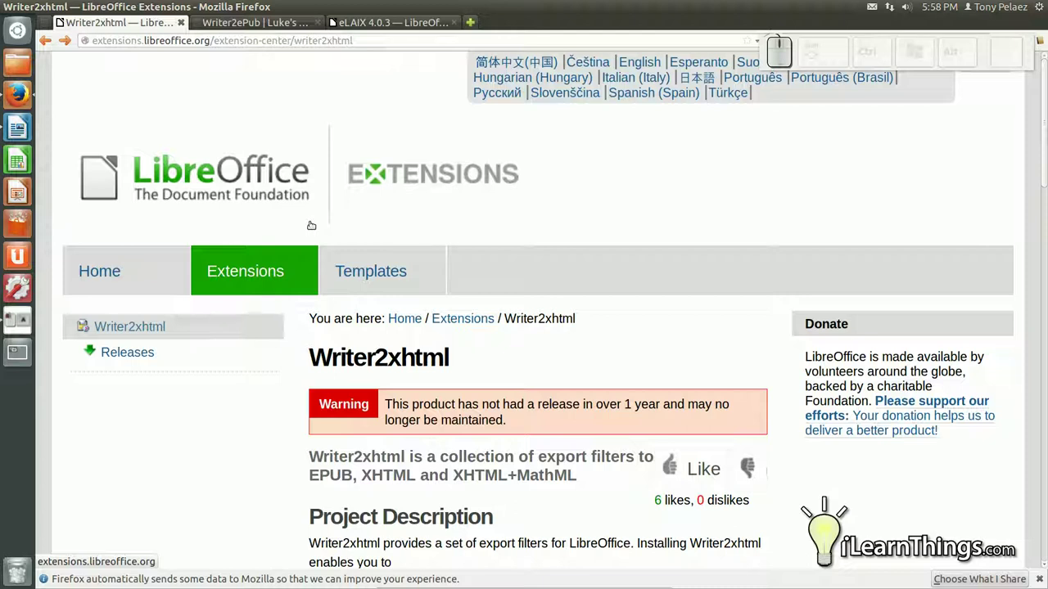
scroll(down, 3)
scroll(up, 3)
scroll(down, 3)
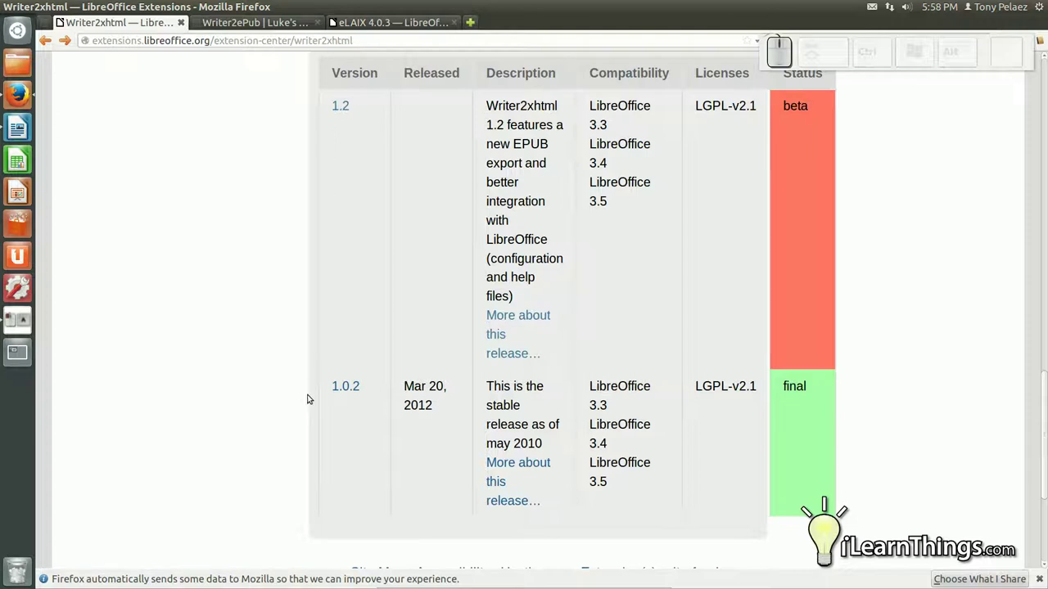
scroll(up, 3)
scroll(up, 3)
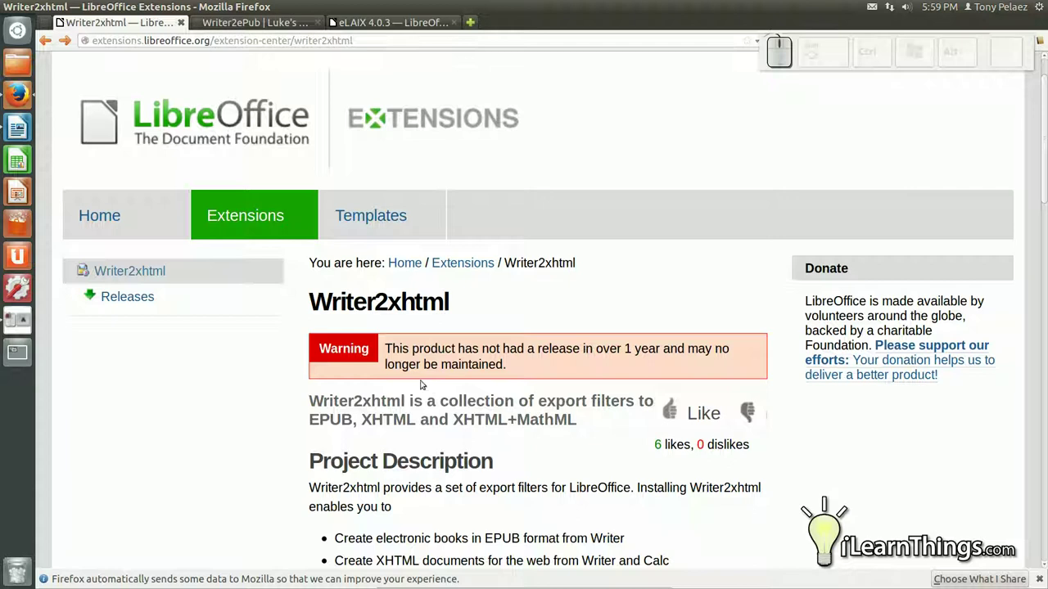
scroll(up, 3)
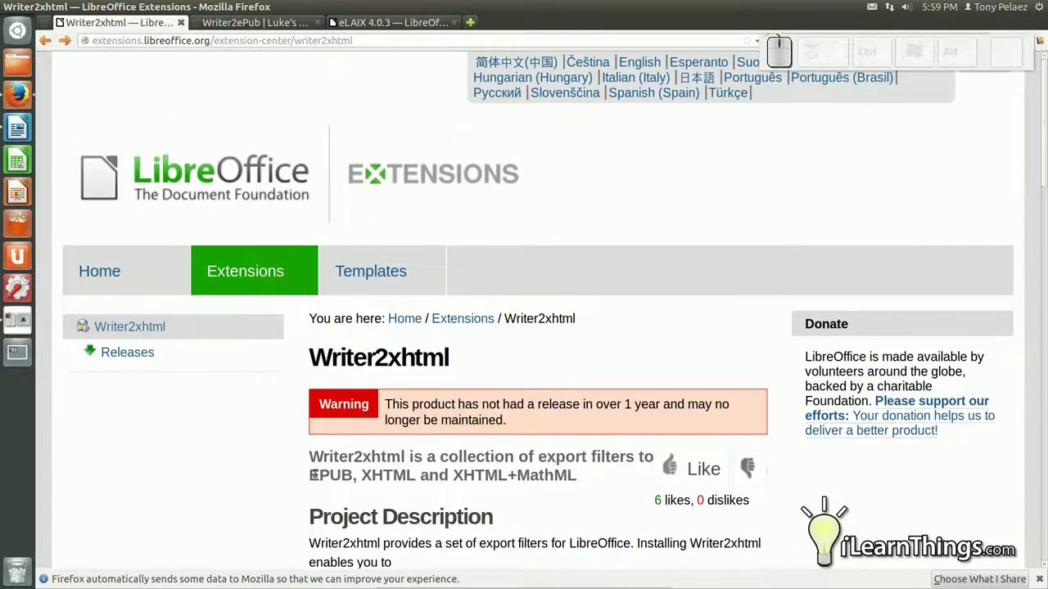
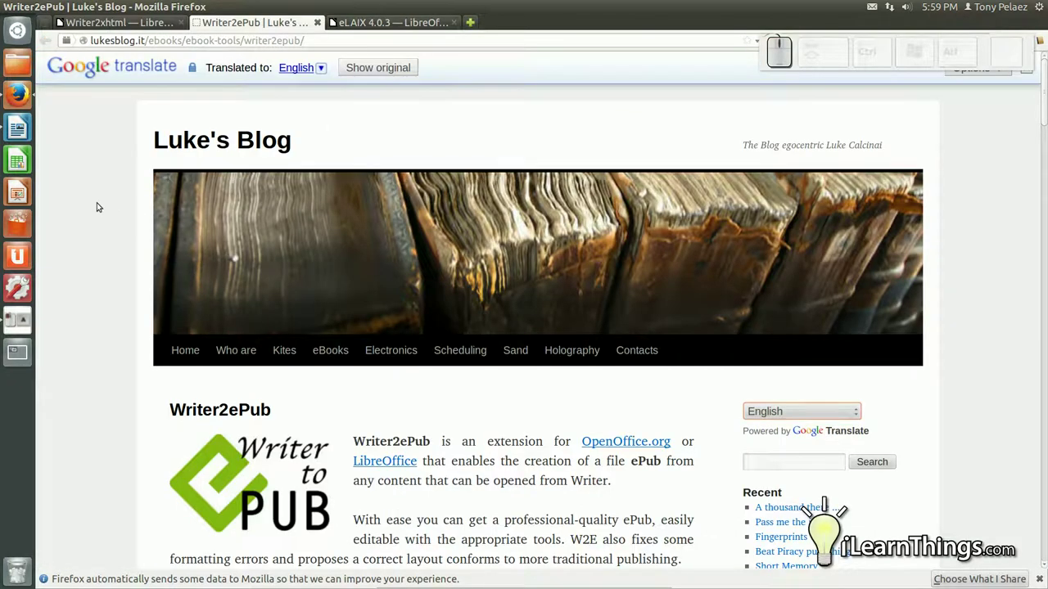
Step: Scroll the Writer2ePub page down to its Download section, dismissing the translation popup
scroll(down, 3)
scroll(down, 3)
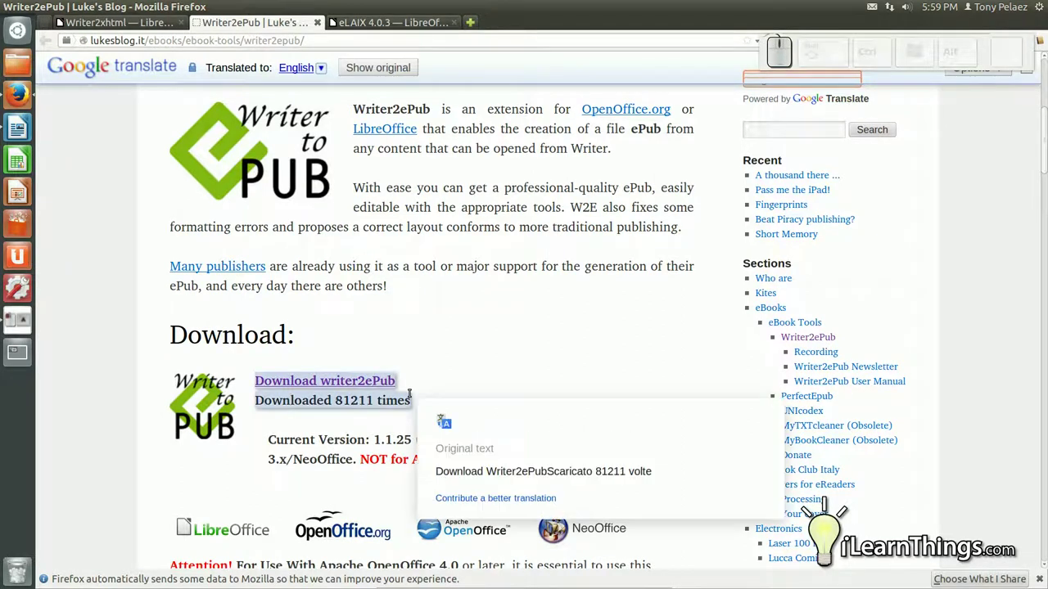
click(475, 358)
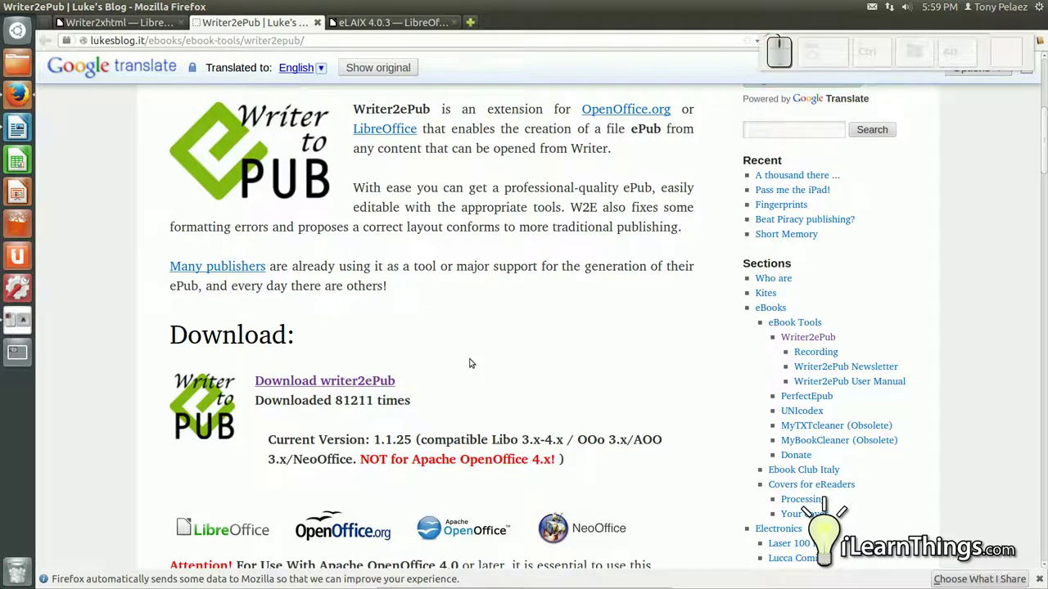
scroll(down, 3)
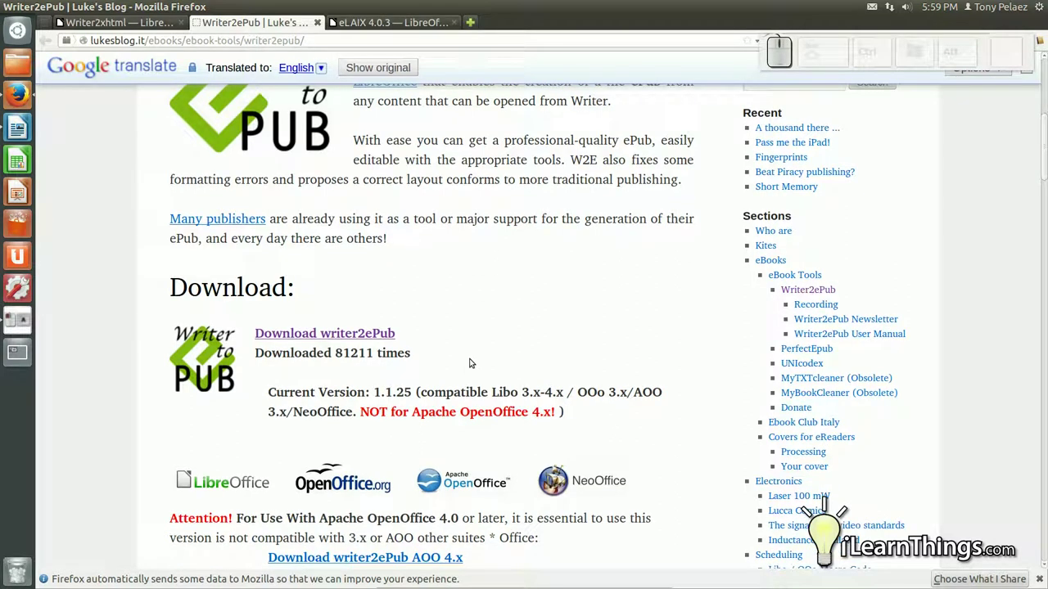
Step: Scroll the Writer2ePub page back up to its description at the top
scroll(up, 3)
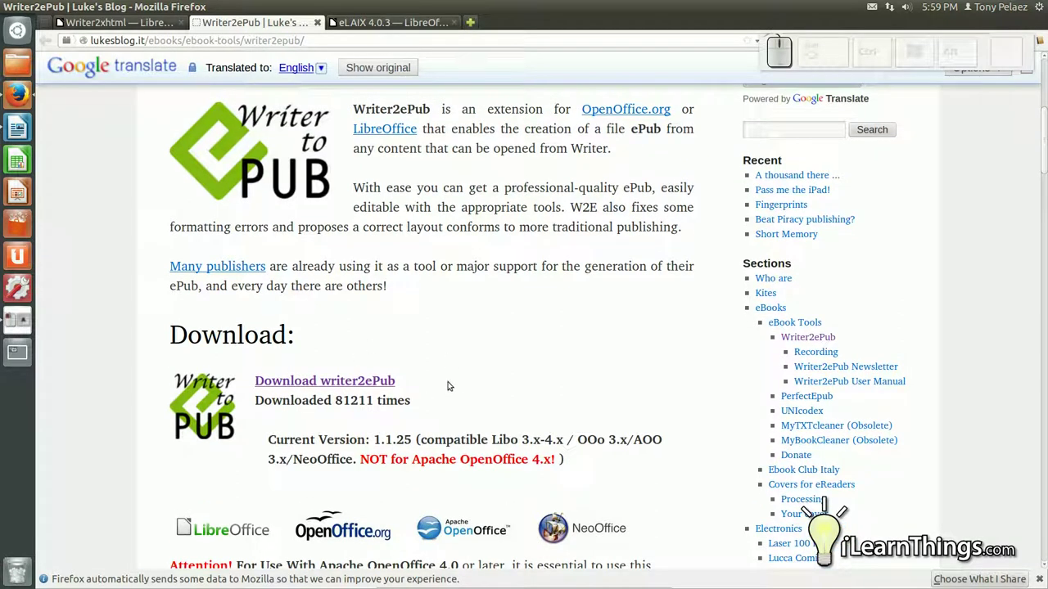
scroll(up, 3)
click(437, 523)
scroll(up, 3)
scroll(down, 3)
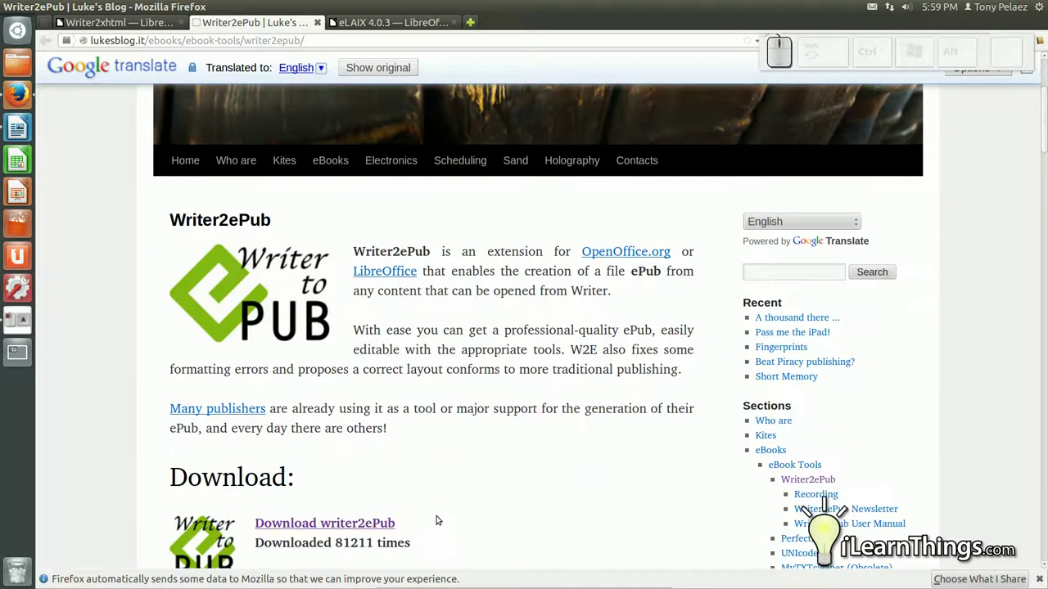
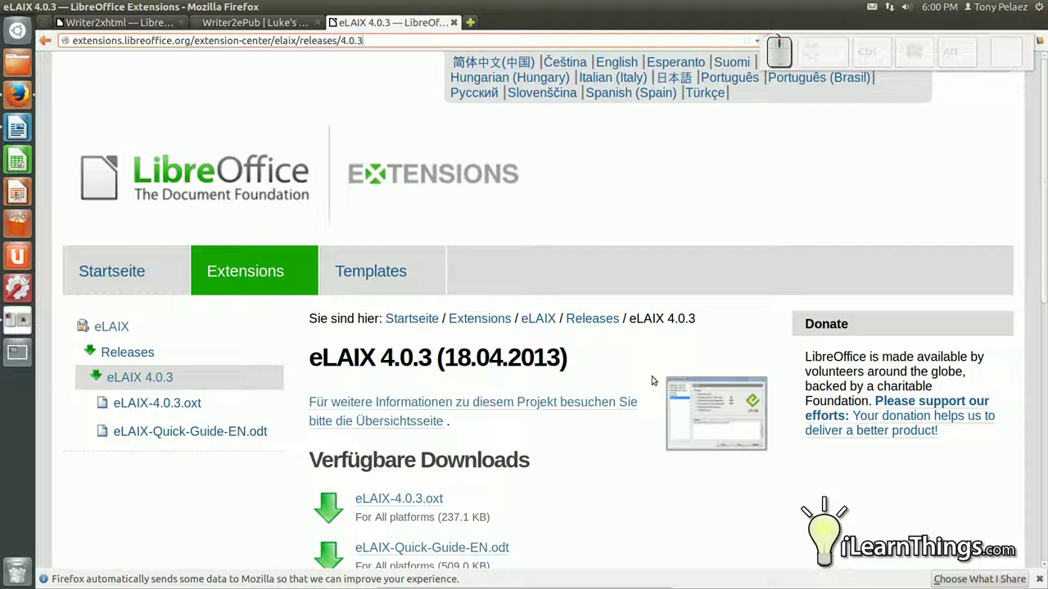
Step: Scroll the eLAIX 4.0.3 release page down to its Verfügbare Downloads section
scroll(down, 3)
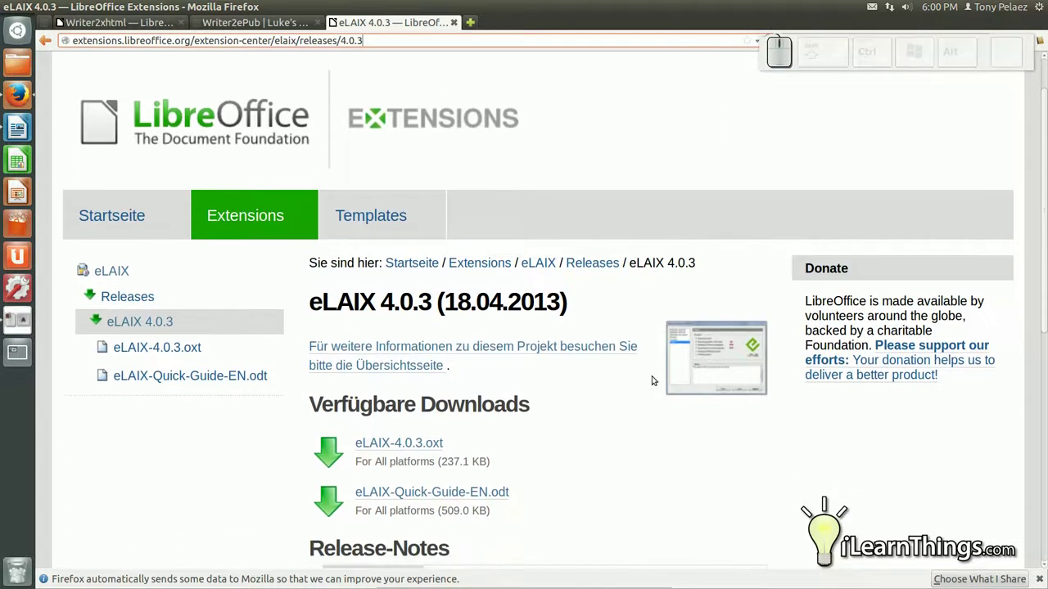
scroll(down, 3)
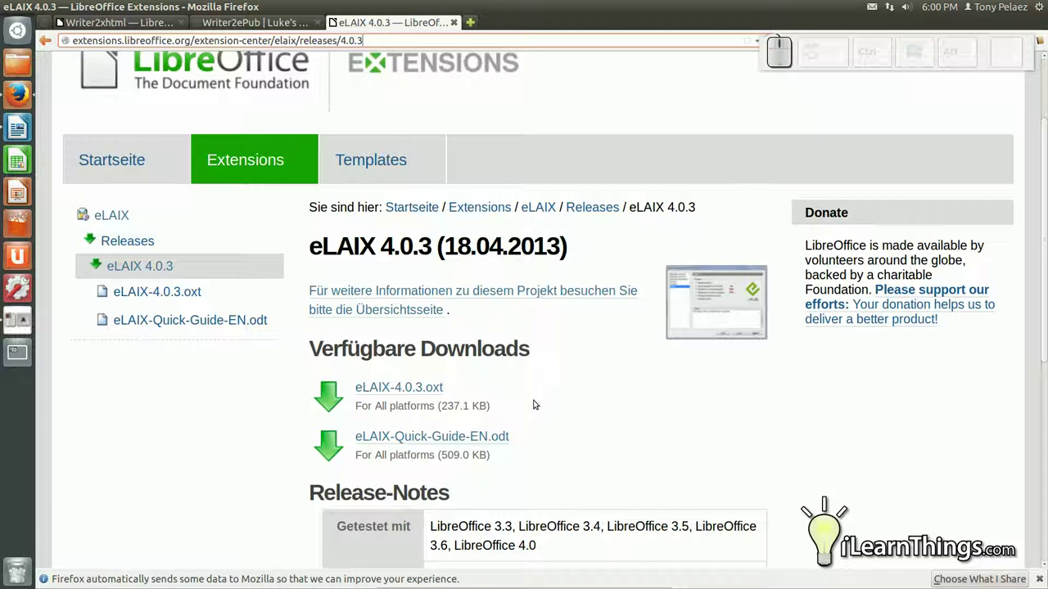
scroll(down, 3)
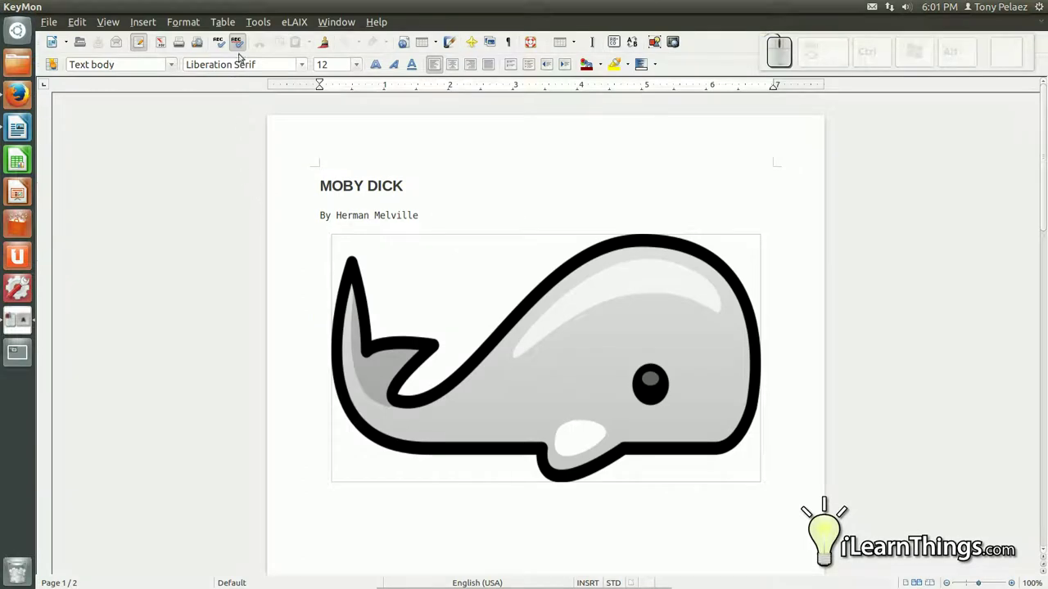
Step: Add the extension Downloads/elaix-4-0-3.oxt through the Extension Manager
click(268, 20)
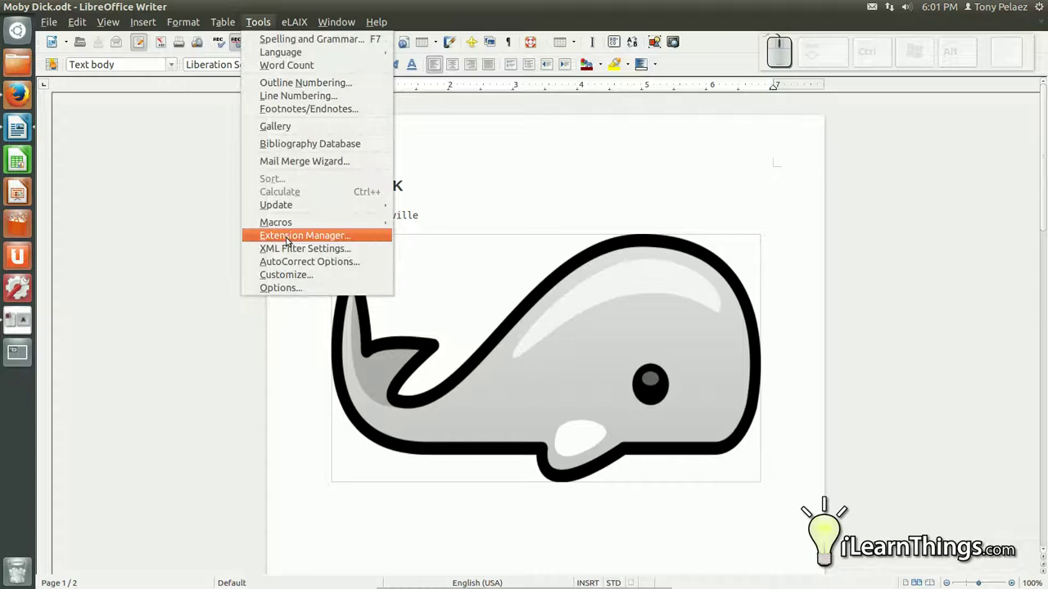
click(357, 138)
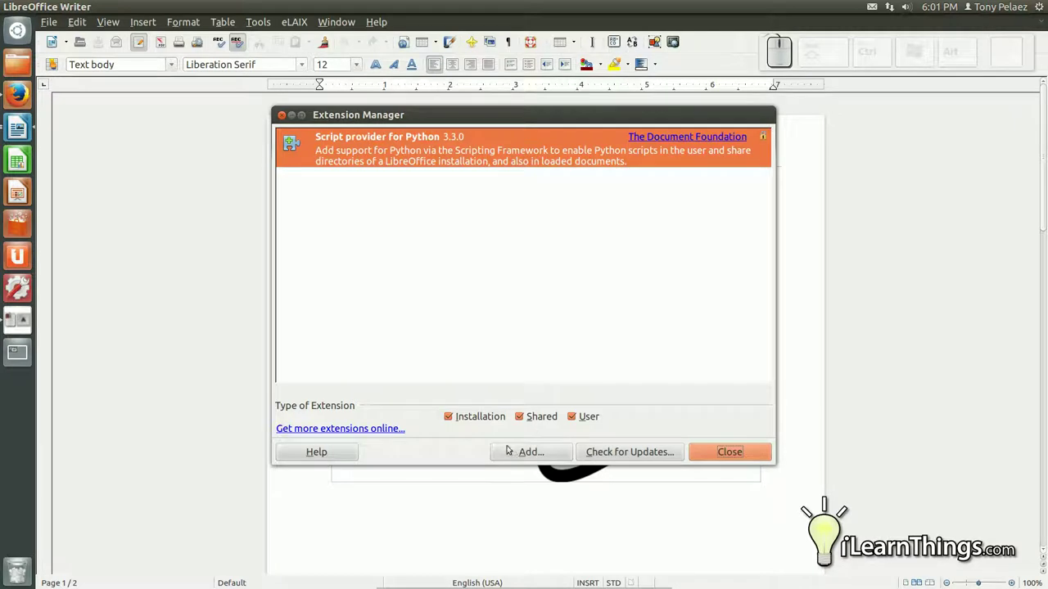
click(530, 452)
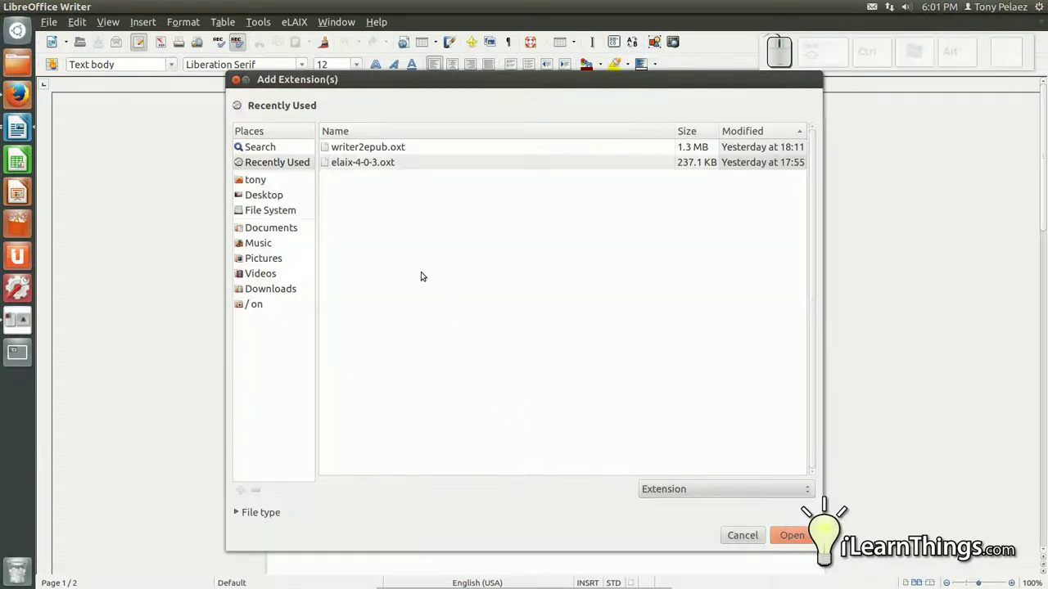
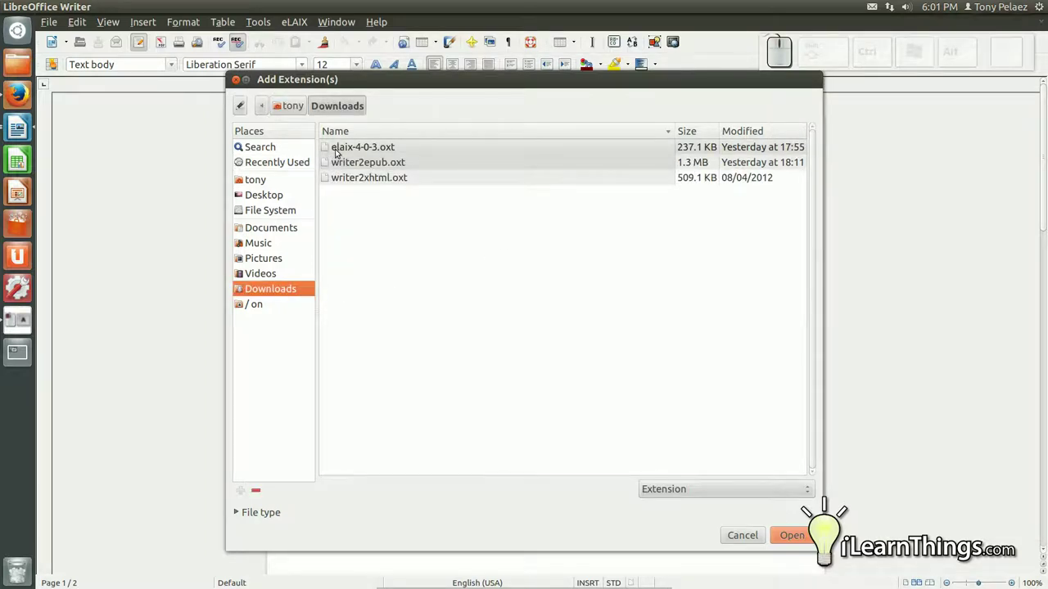
click(339, 150)
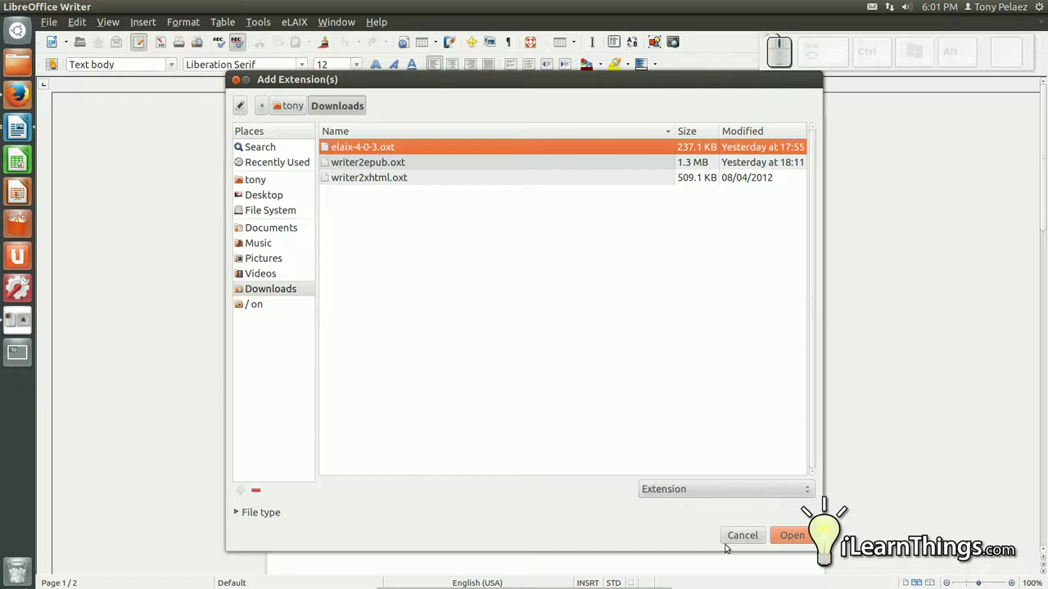
click(796, 528)
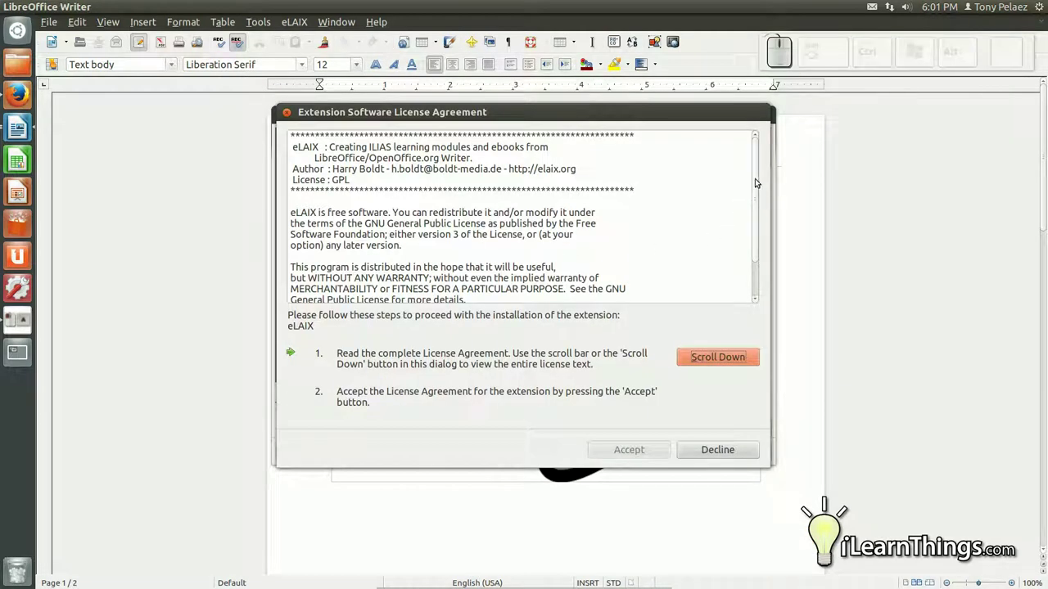
Step: Scroll to the end of the eLAIX licence text and accept the agreement
drag(761, 176, 614, 348)
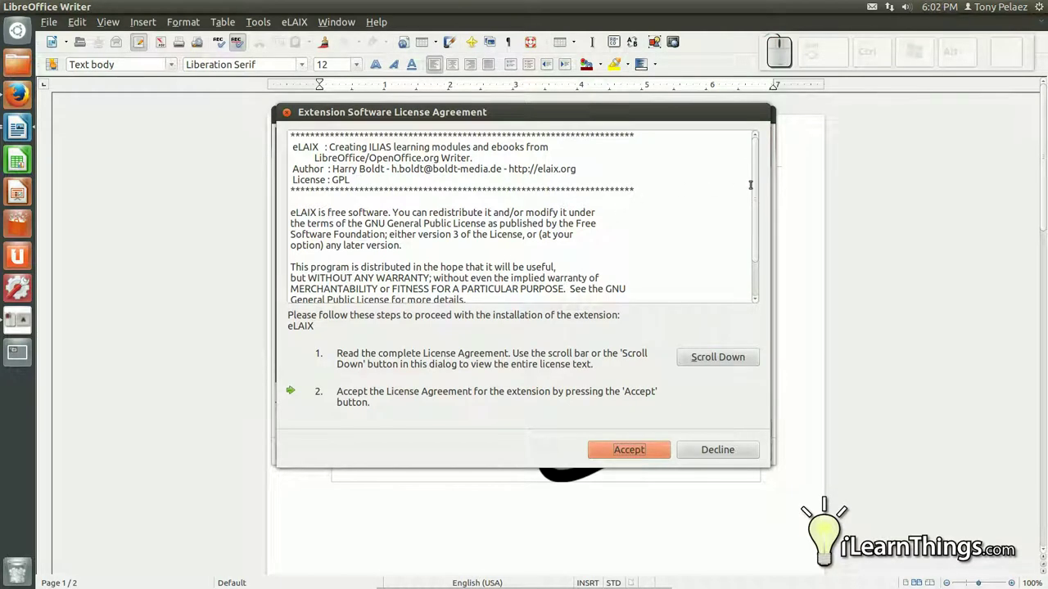
click(615, 348)
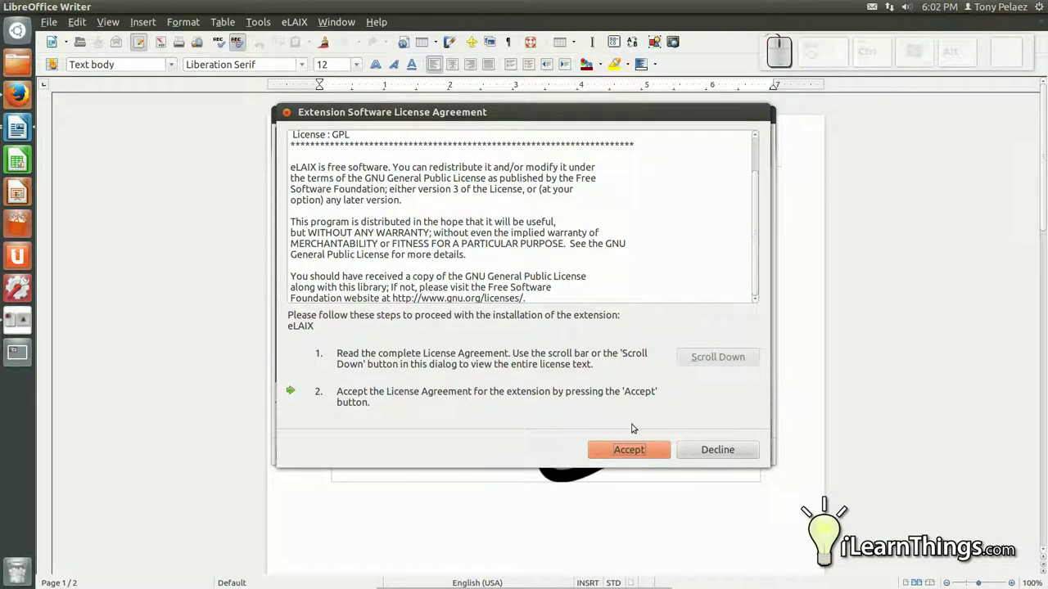
click(637, 451)
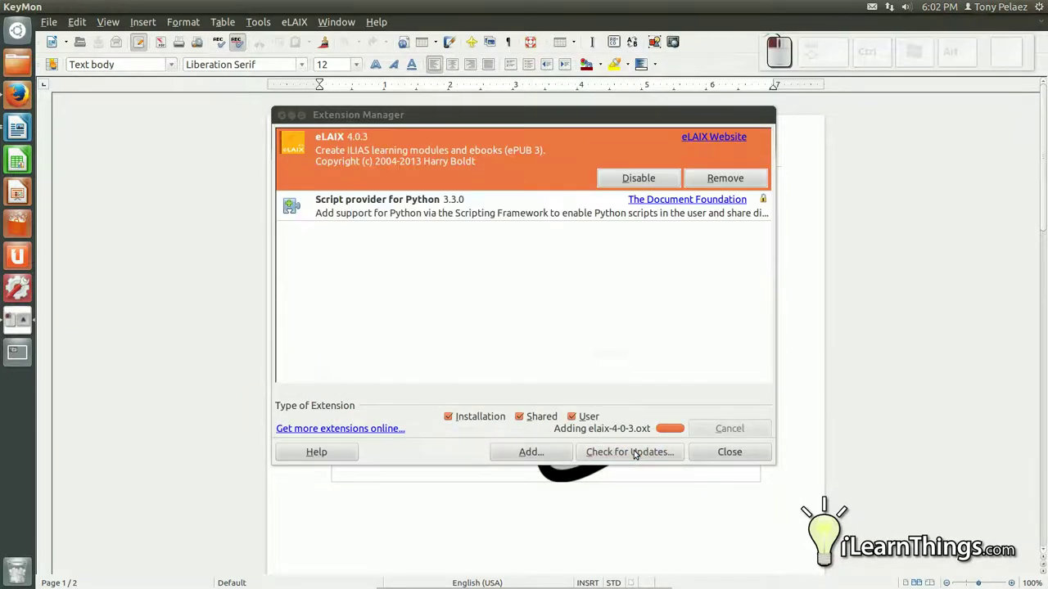
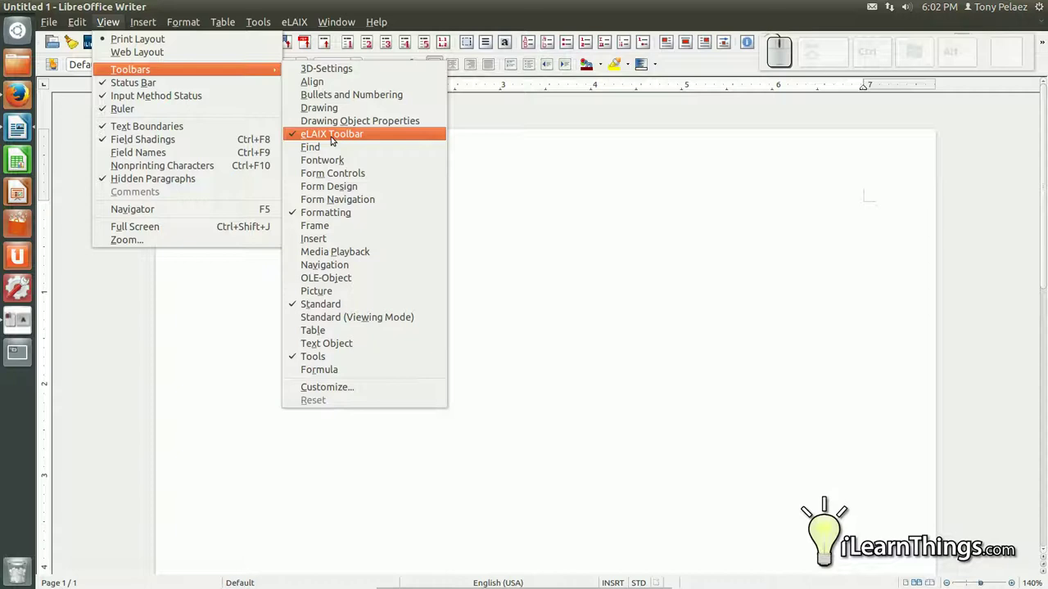
Step: Start the eLAIX Export to ePUB 3 and review the required, description and general metadata pages
click(335, 138)
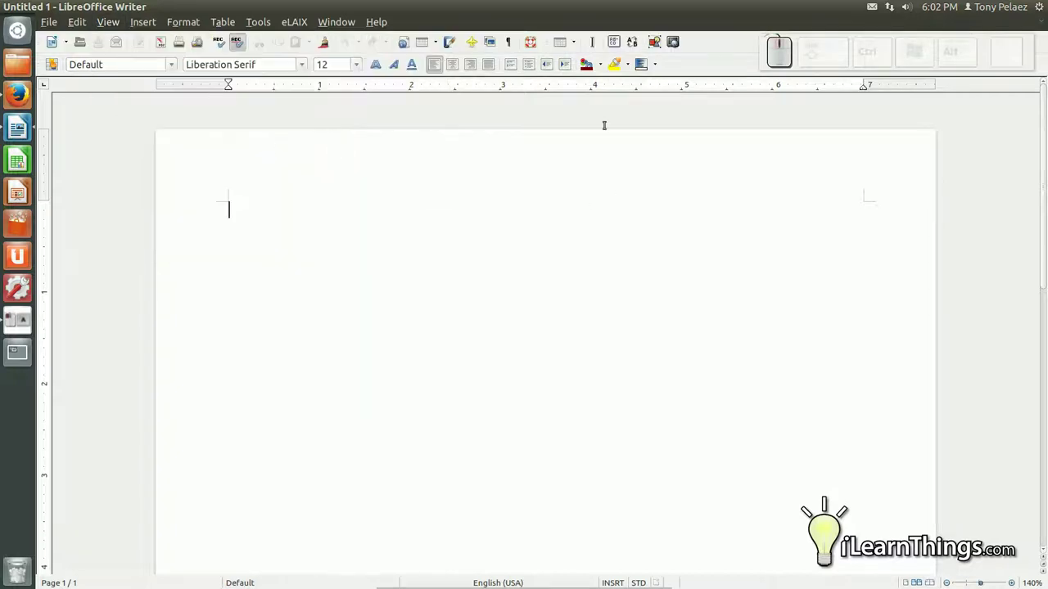
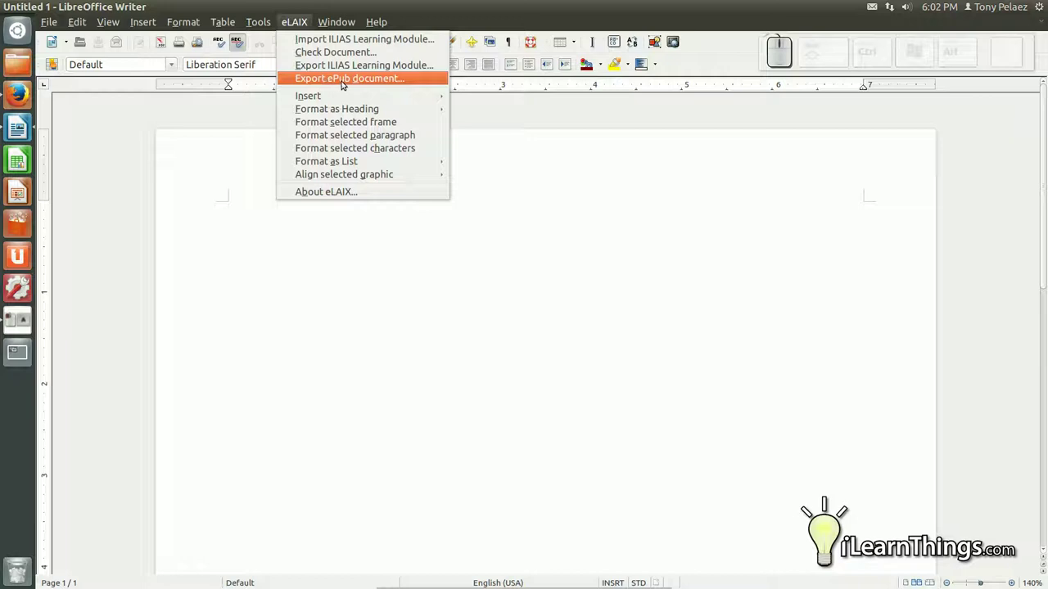
click(236, 188)
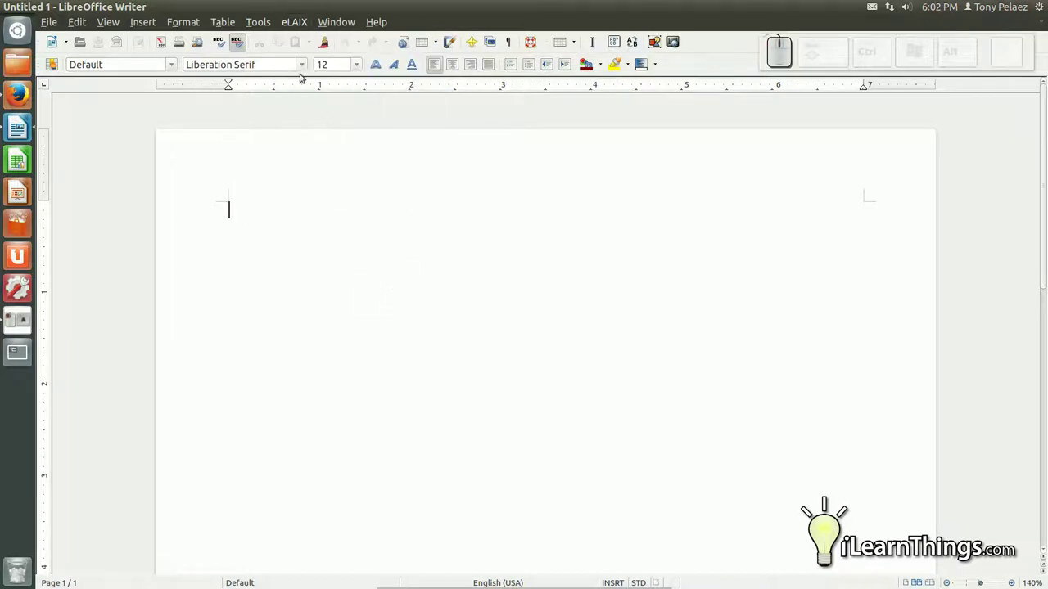
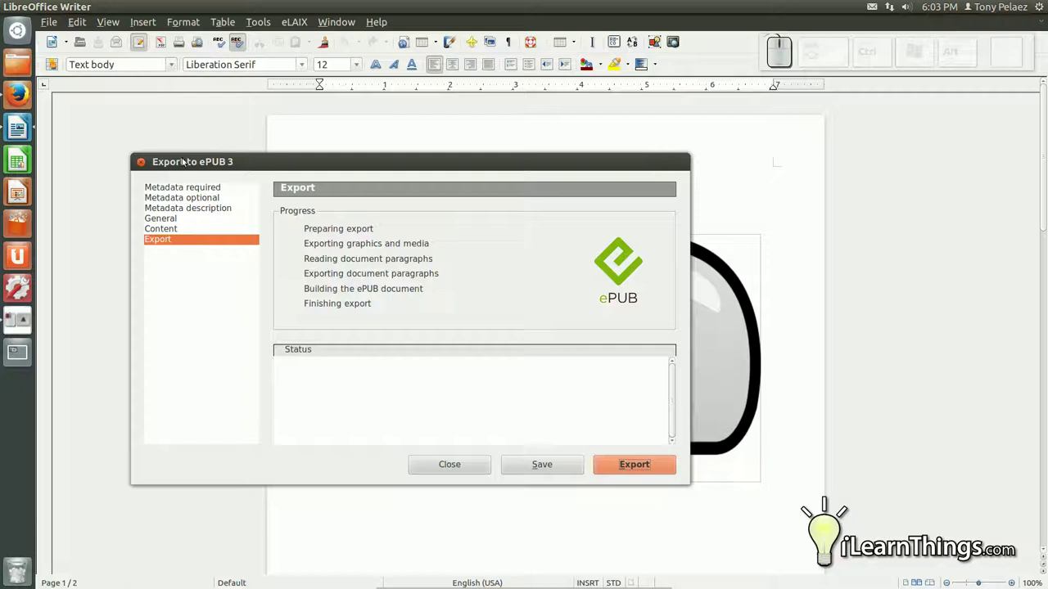
click(193, 187)
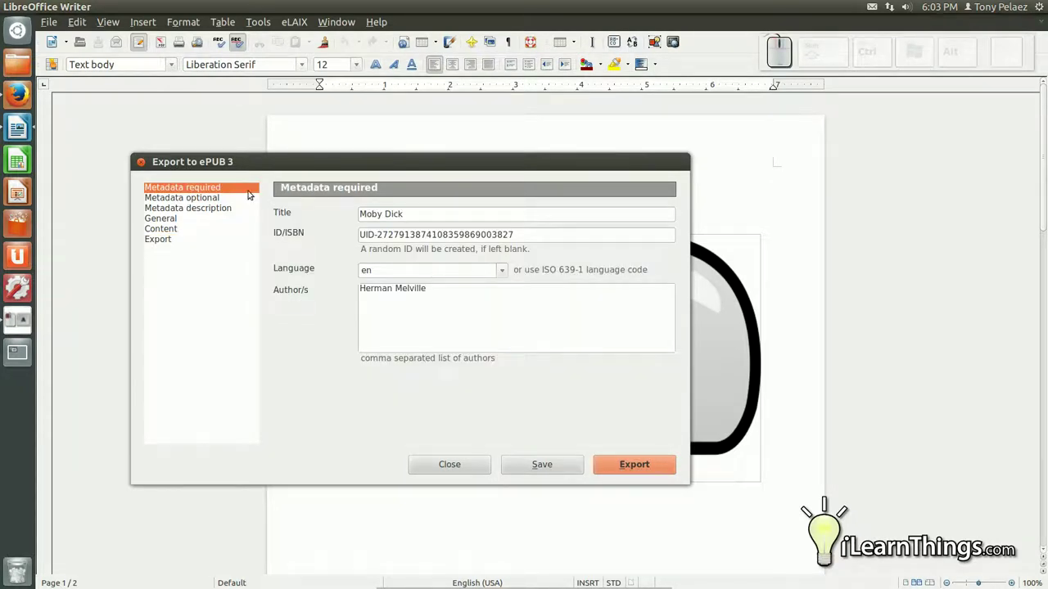
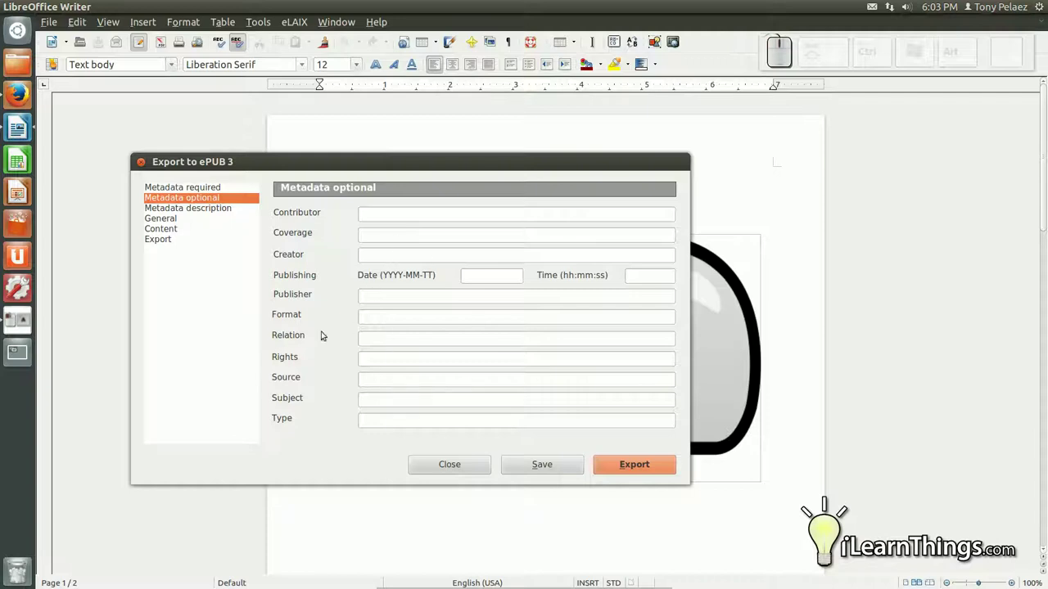
click(178, 213)
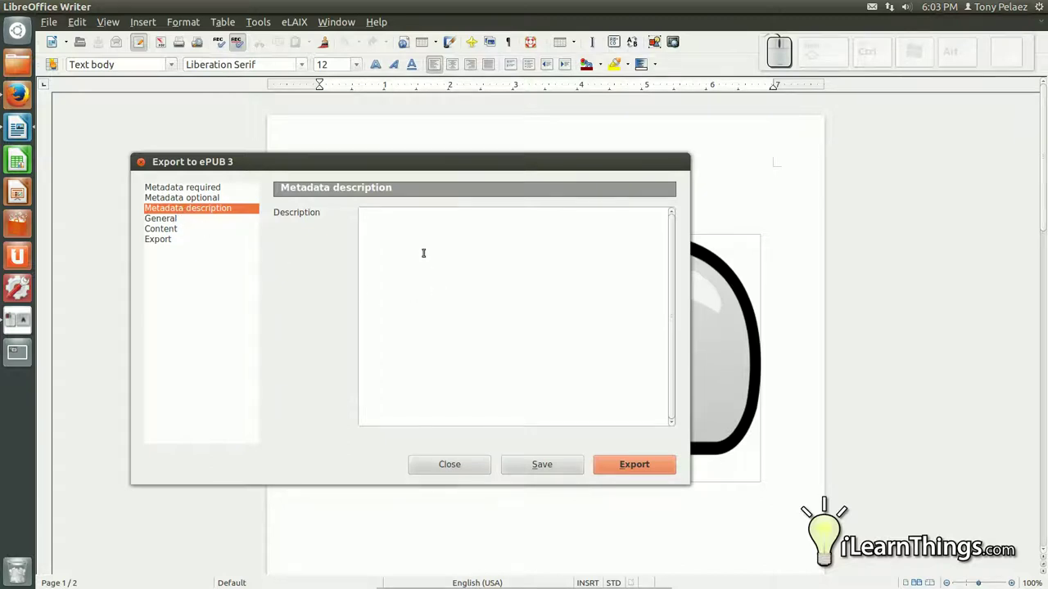
click(159, 223)
Step: Review the Content page, keeping the cover from document image graphics1 and scaled images
click(161, 226)
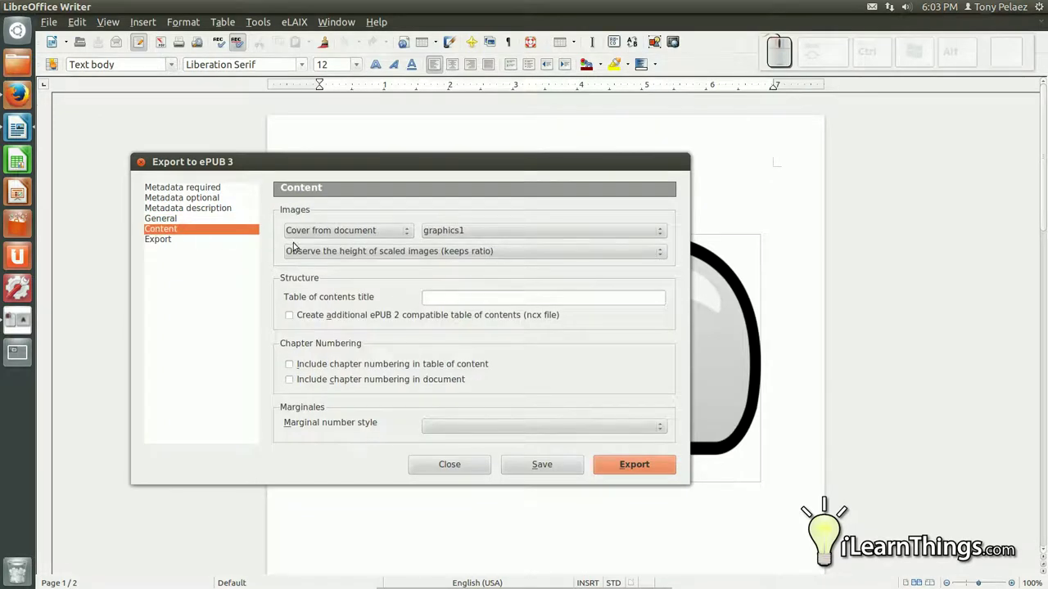
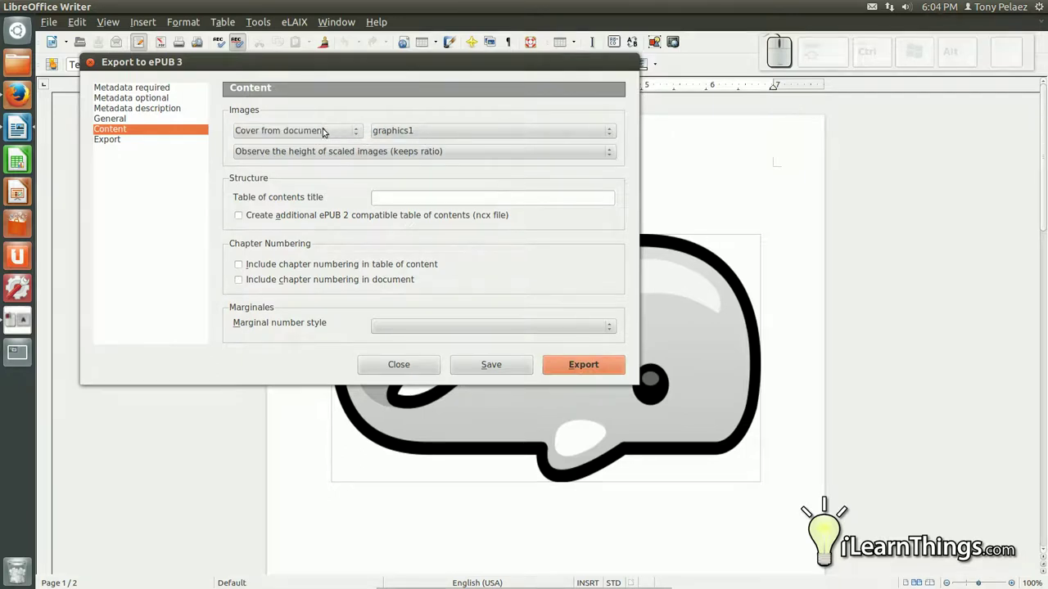
drag(394, 134, 312, 172)
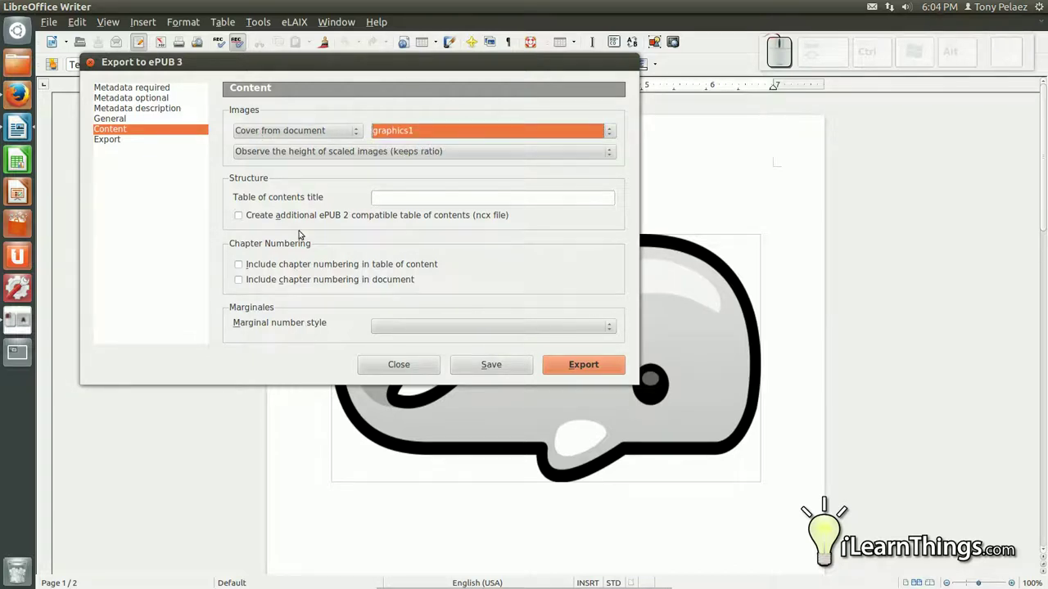
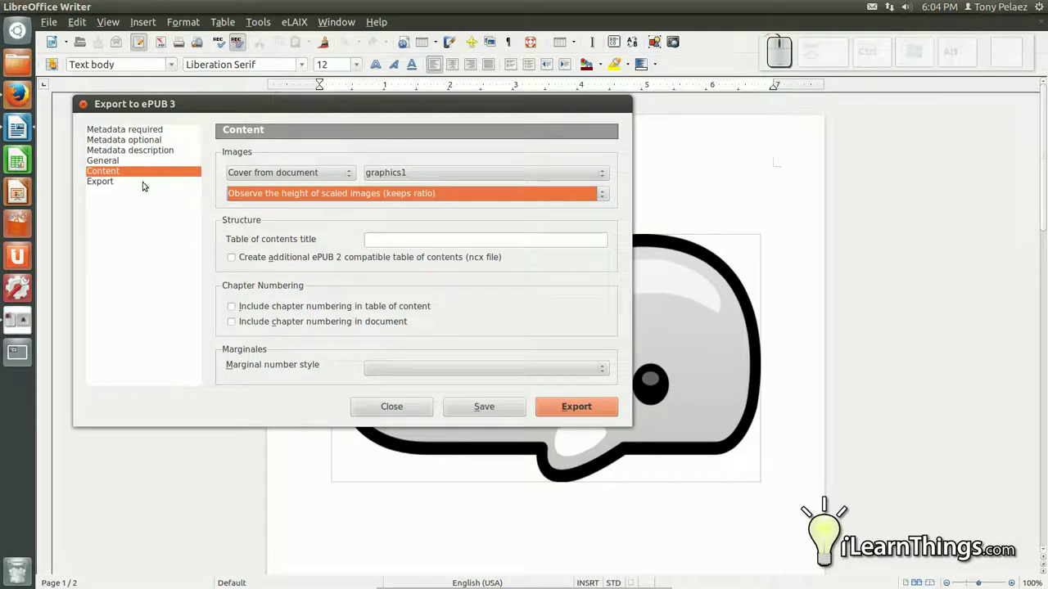
Step: Run the ePUB export from the Export page until it reports success
click(141, 178)
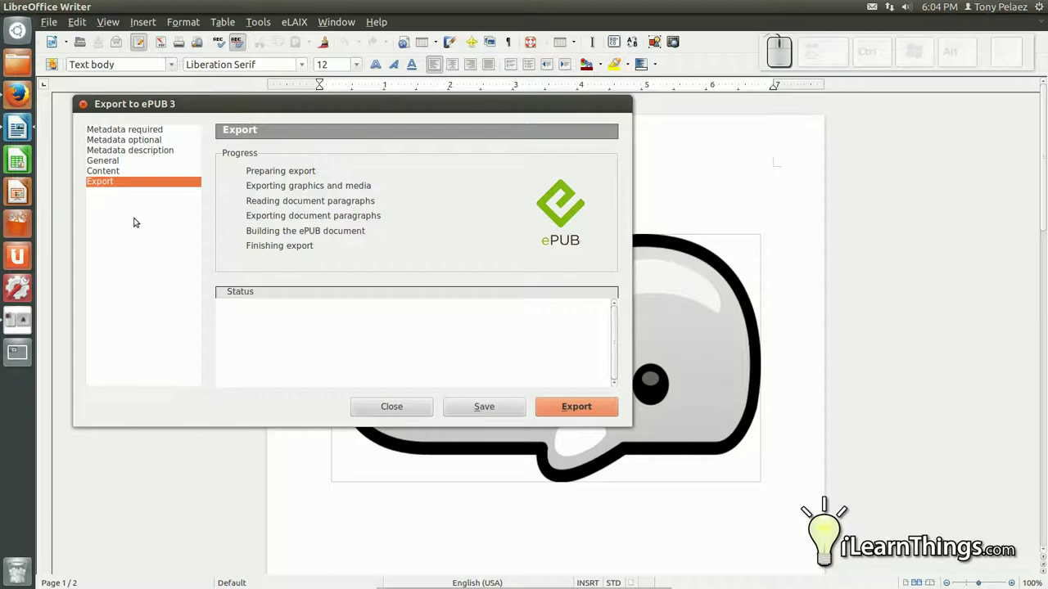
drag(181, 100, 200, 184)
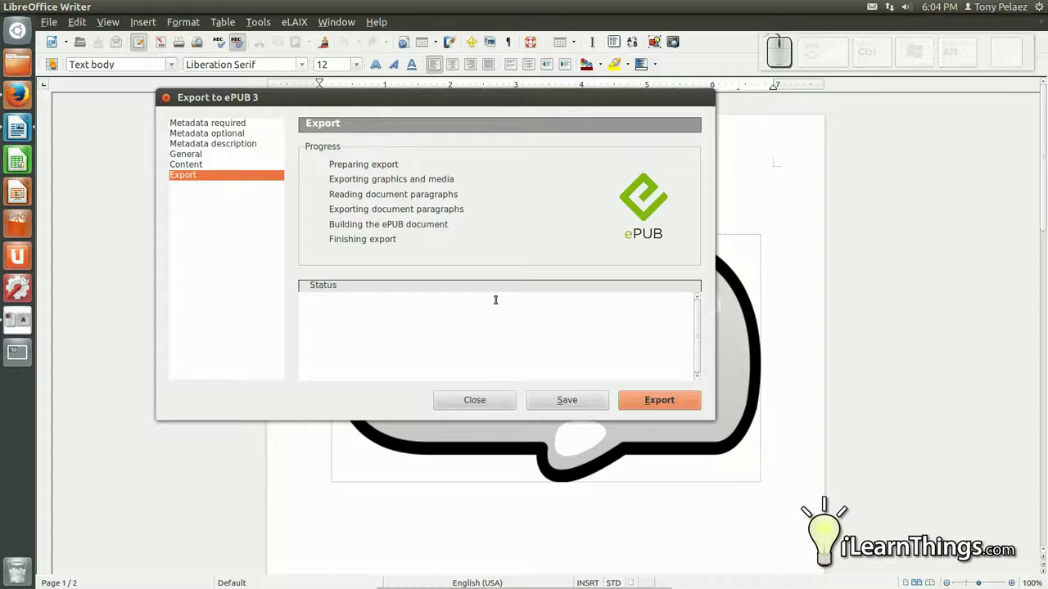
click(661, 403)
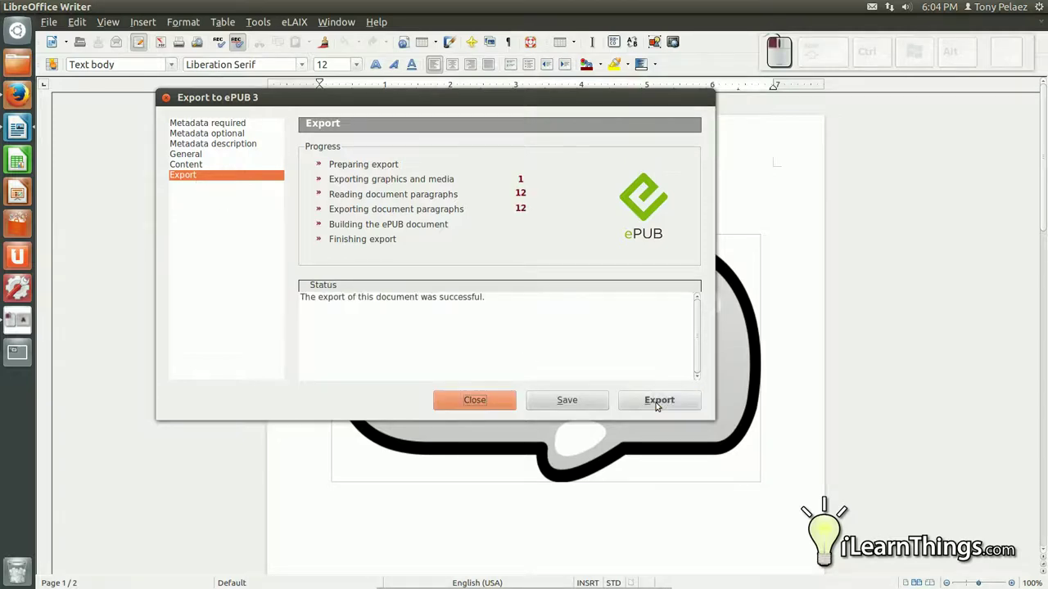
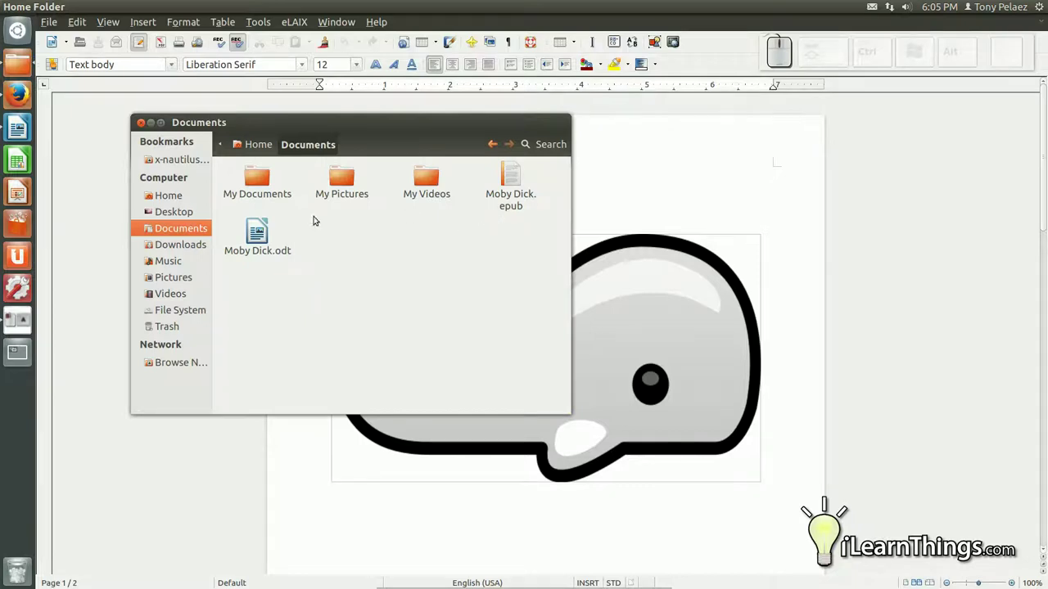
Step: Show the Documents folder with Moby Dick.epub beside Moby Dick.odt, then start calibre
click(263, 229)
click(381, 250)
click(523, 176)
click(492, 275)
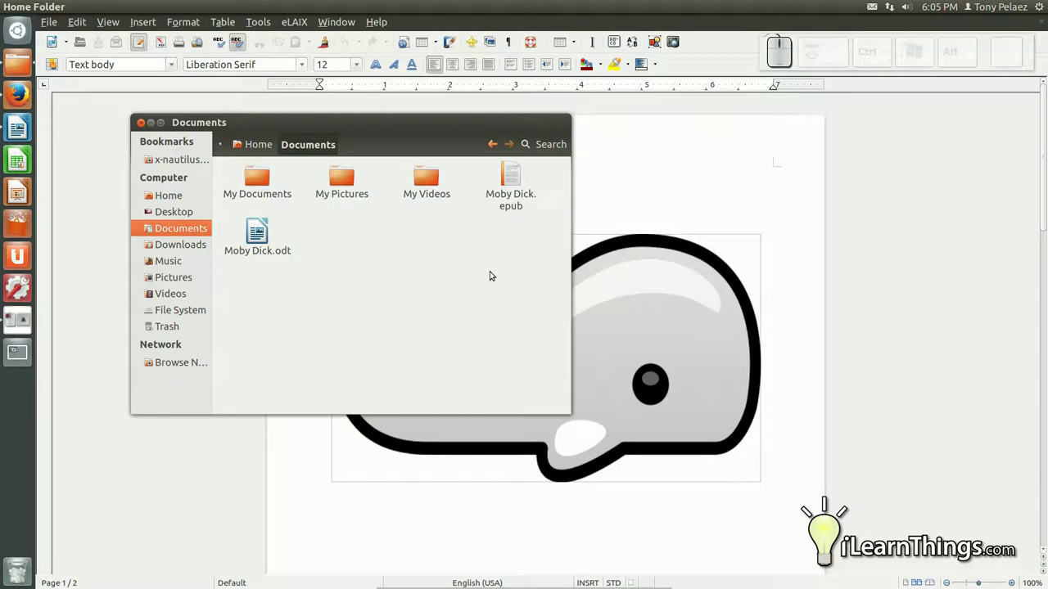
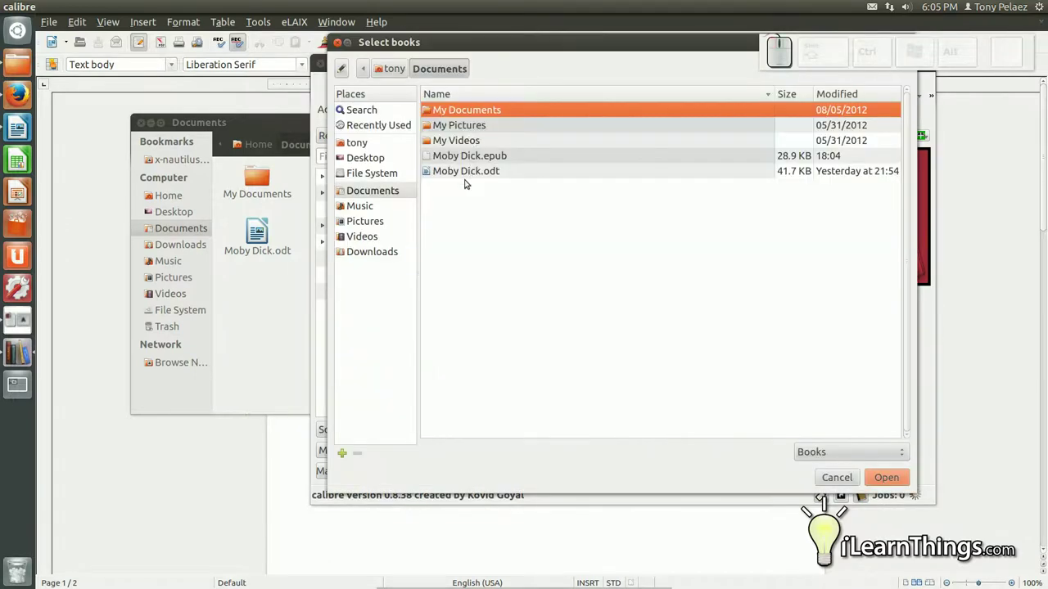
Step: Add Moby Dick.epub from Documents to the calibre library and open the book in the viewer
click(472, 151)
click(910, 478)
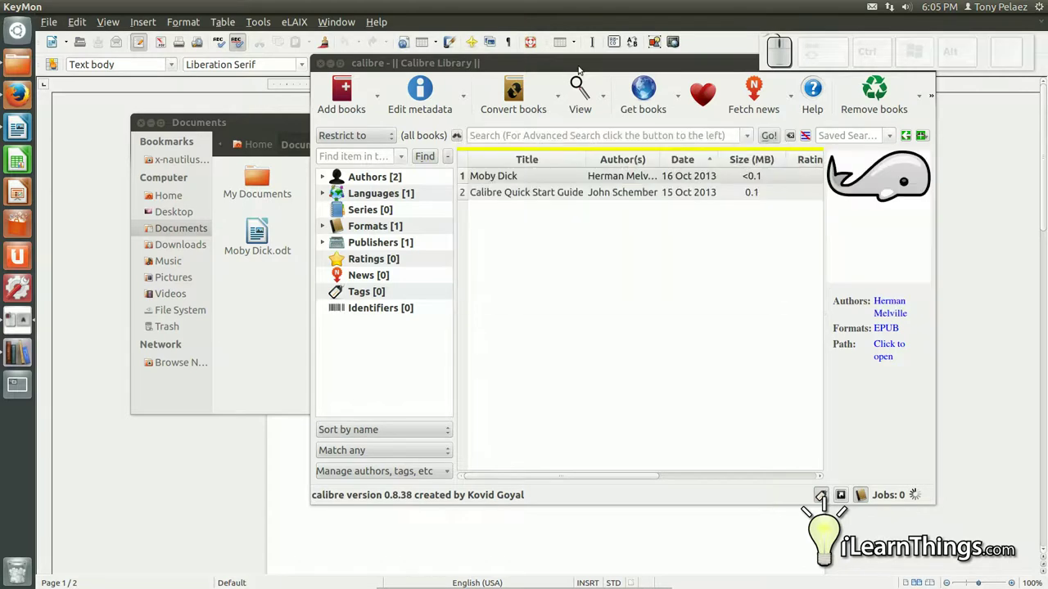
click(587, 59)
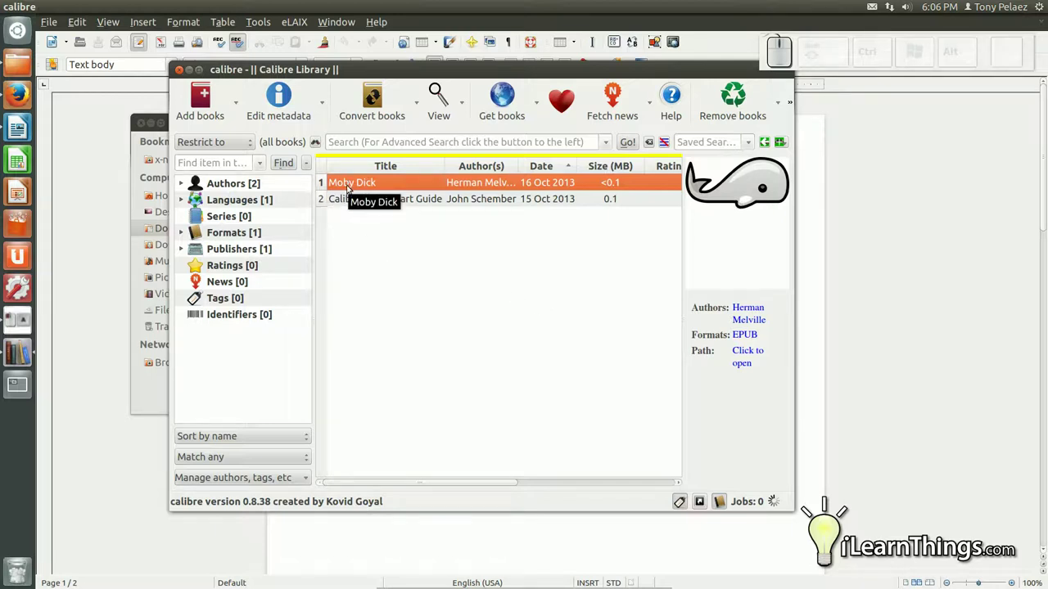
click(352, 185)
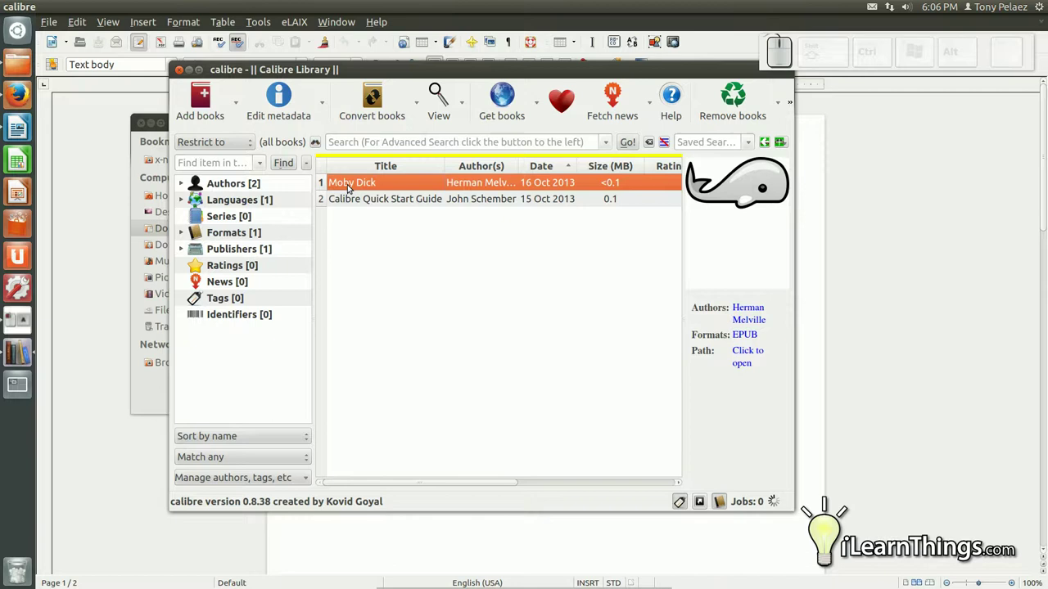
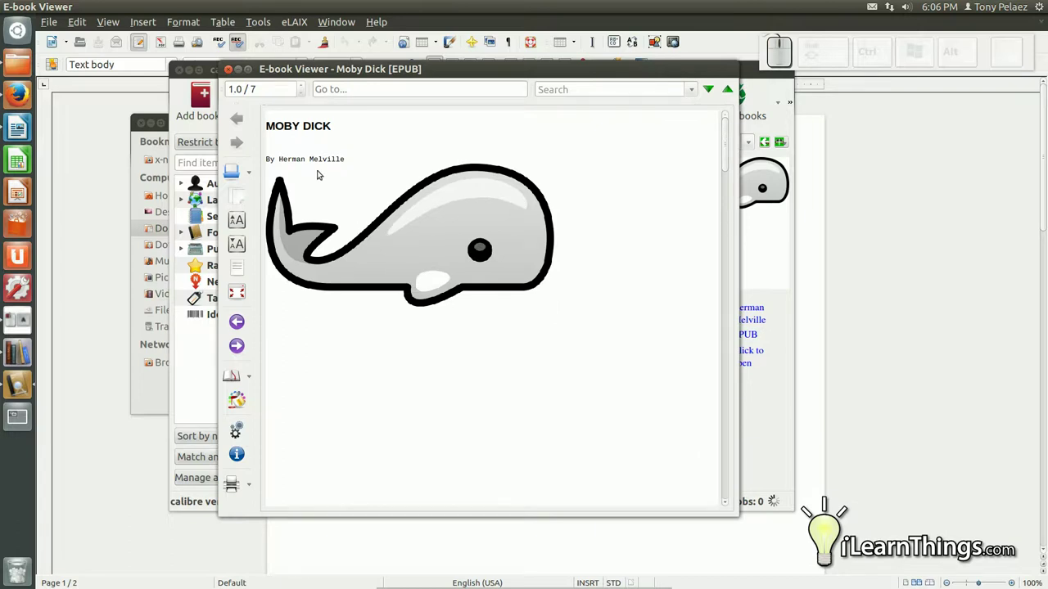
Step: Scroll the viewer from the whale title page down to Chapter 1, Loomings, and back
scroll(down, 3)
scroll(up, 3)
scroll(down, 3)
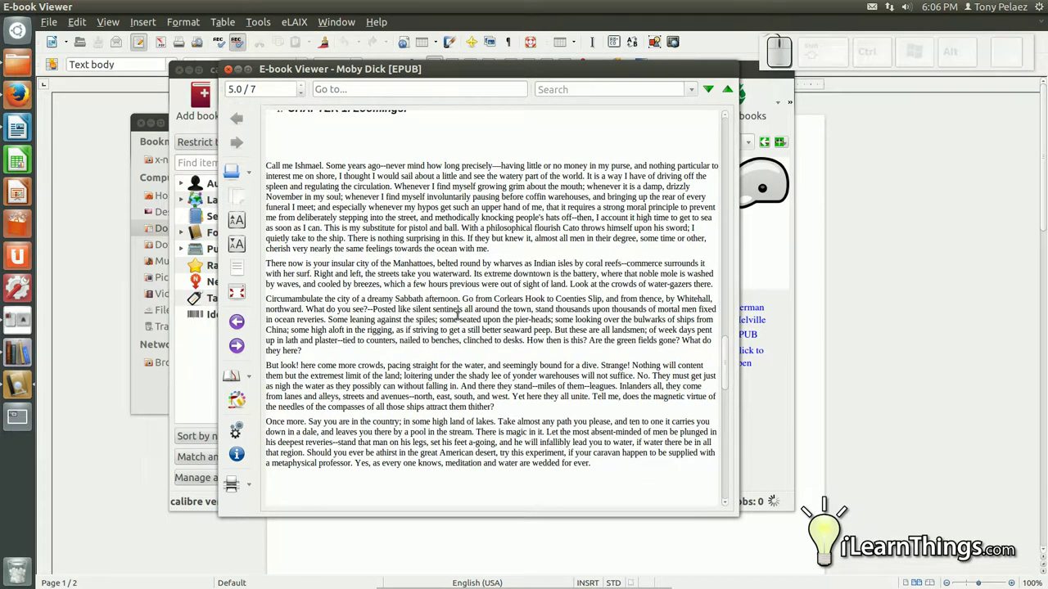
scroll(down, 3)
scroll(up, 3)
scroll(up, 3)
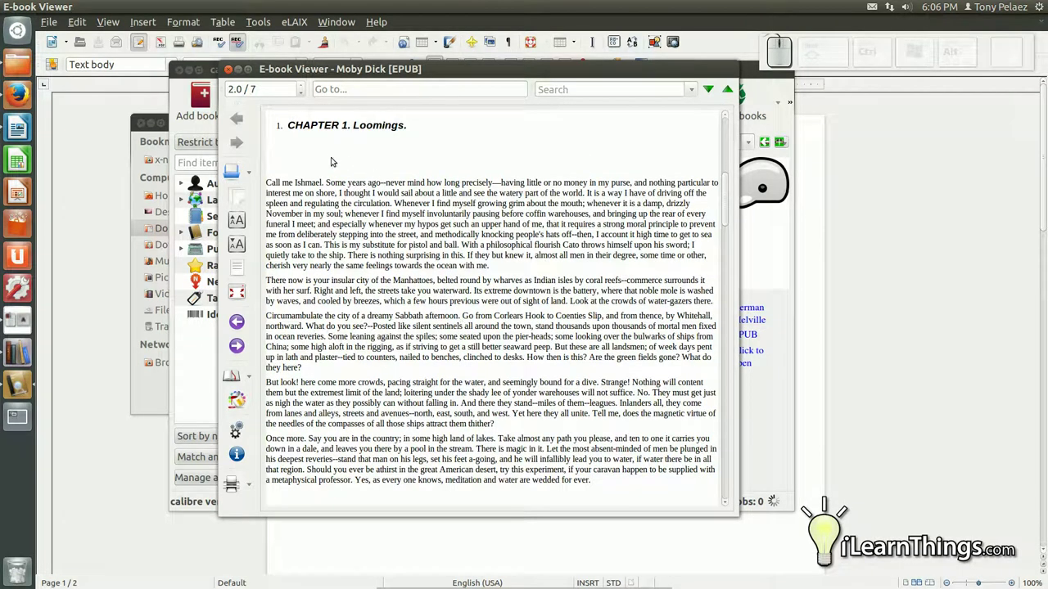
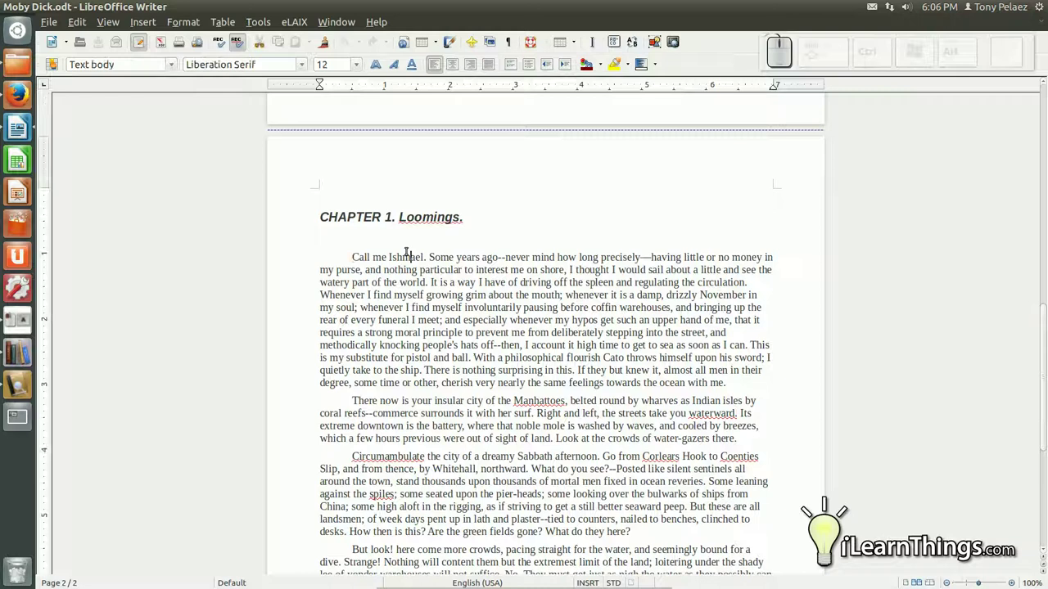
scroll(down, 3)
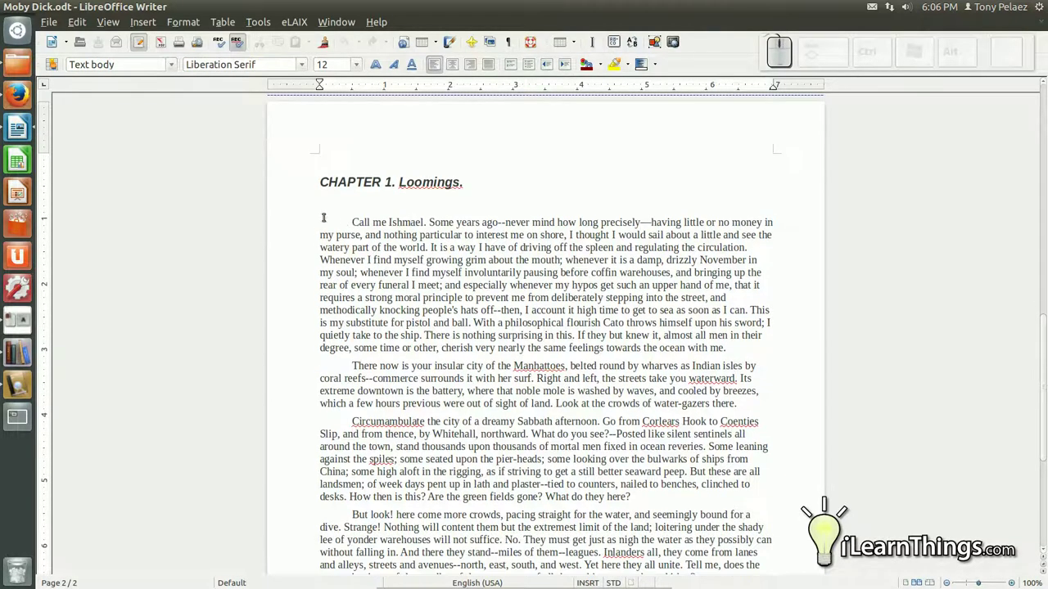
key(alt+Tab)
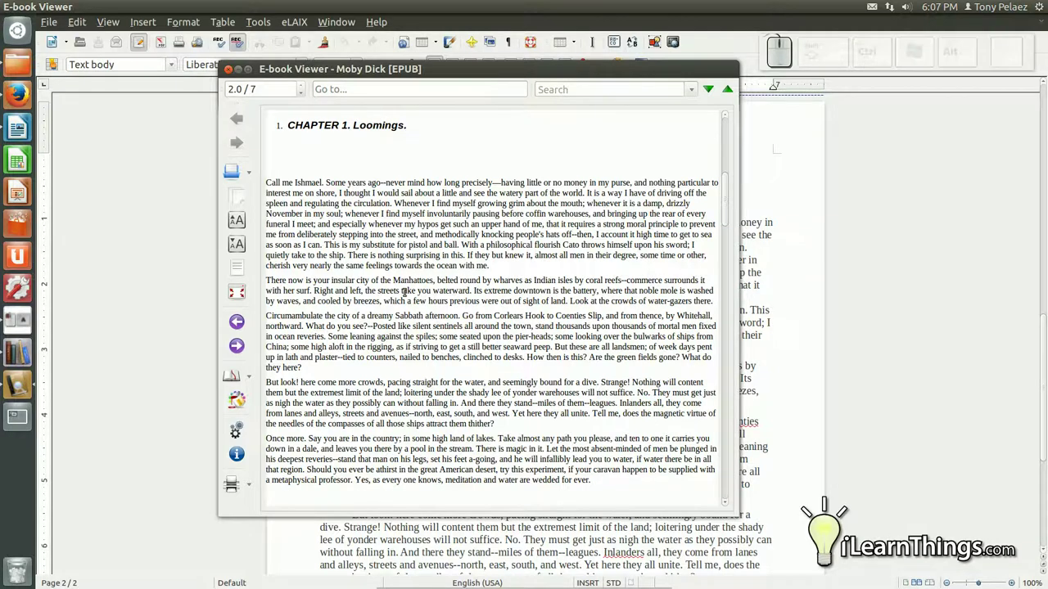
scroll(down, 3)
scroll(down, 3)
scroll(up, 3)
scroll(up, 3)
scroll(down, 3)
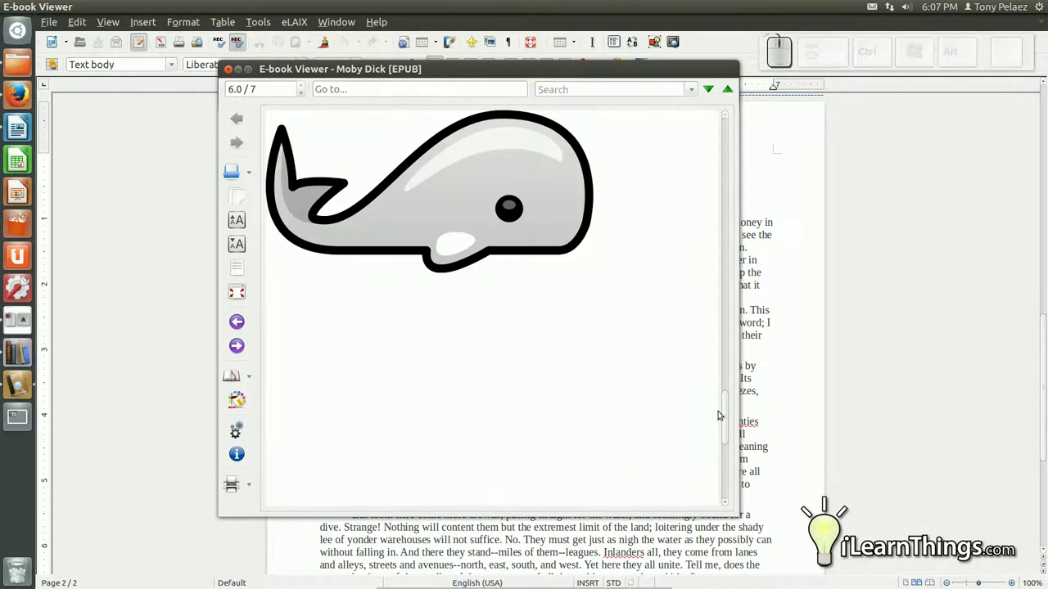
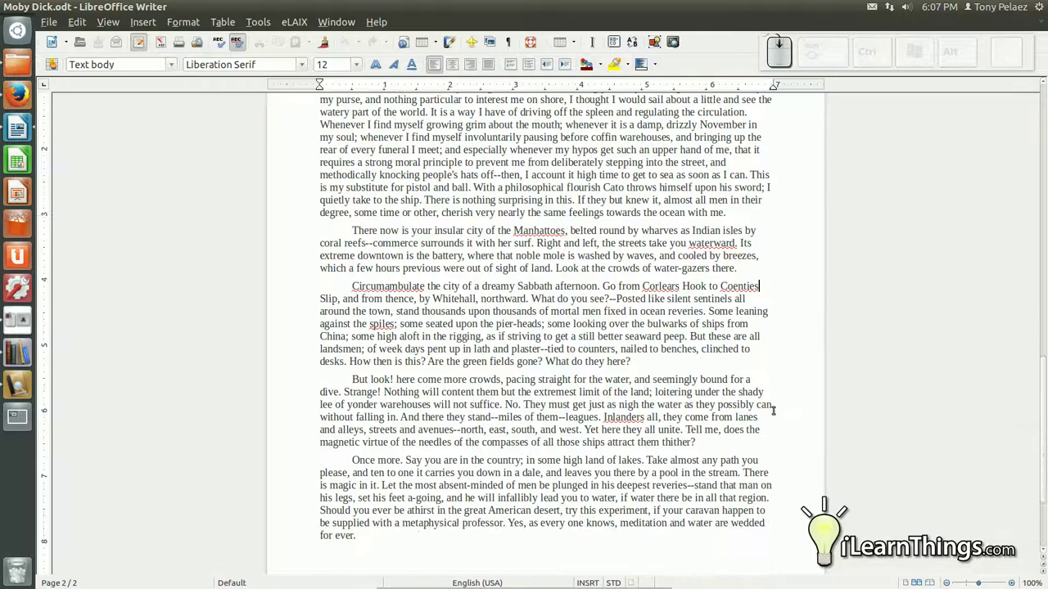
scroll(down, 3)
scroll(up, 3)
scroll(up, 3)
key(alt+Tab)
scroll(down, 3)
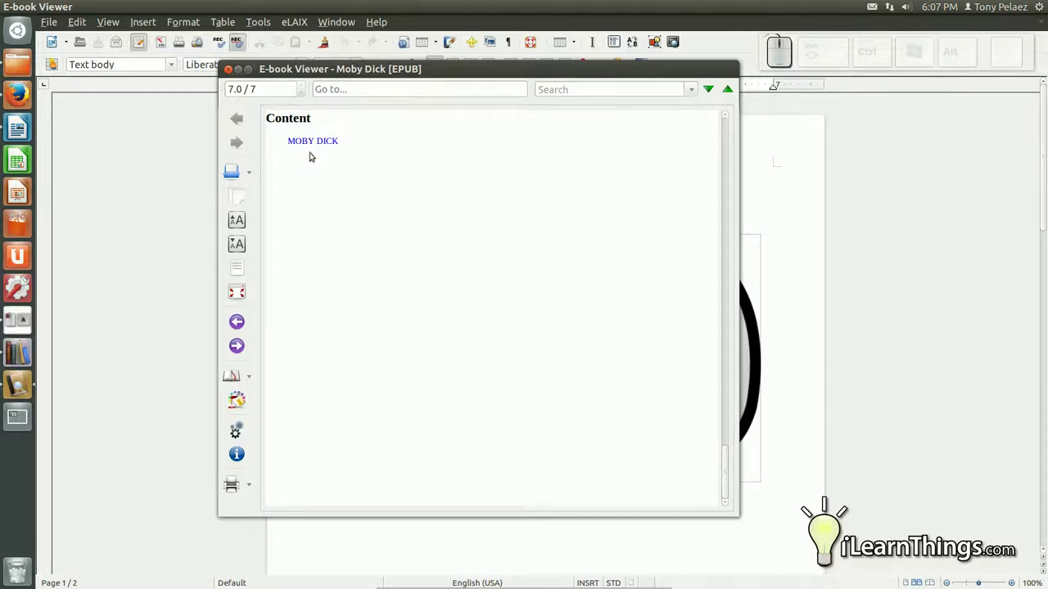
click(316, 142)
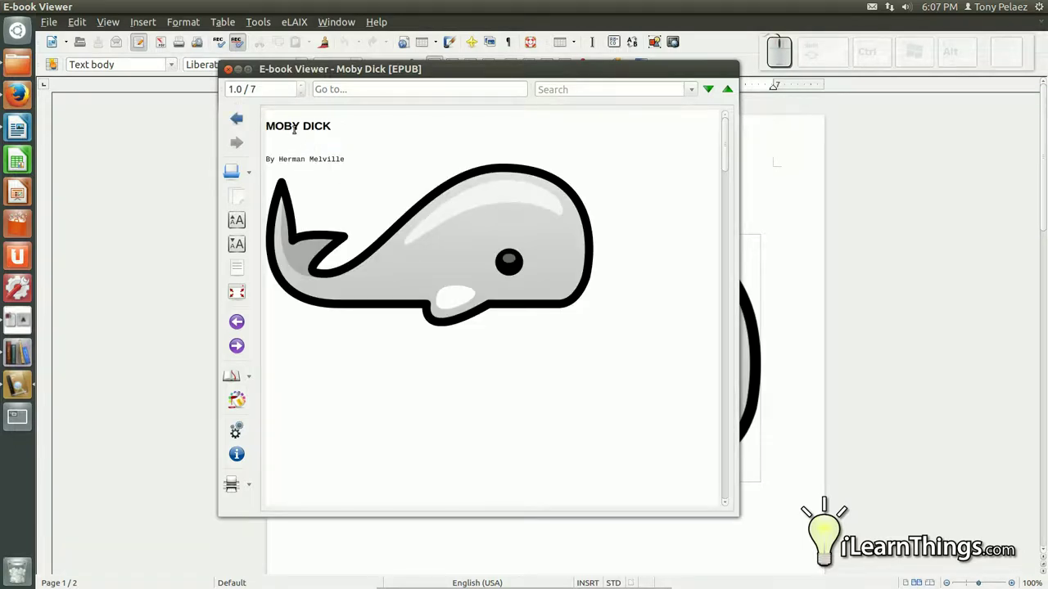
scroll(down, 3)
scroll(up, 3)
scroll(down, 3)
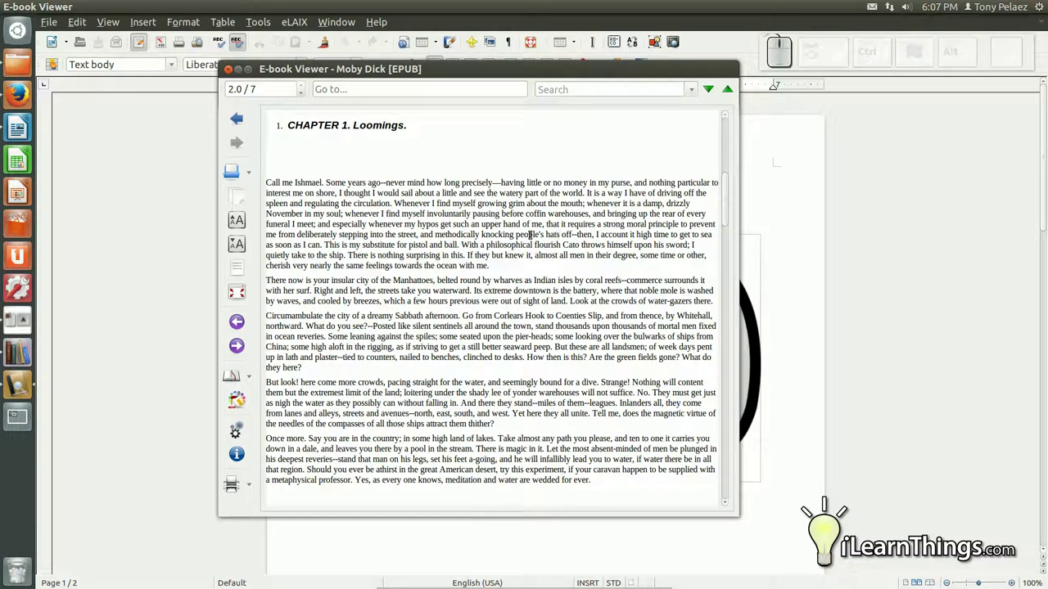
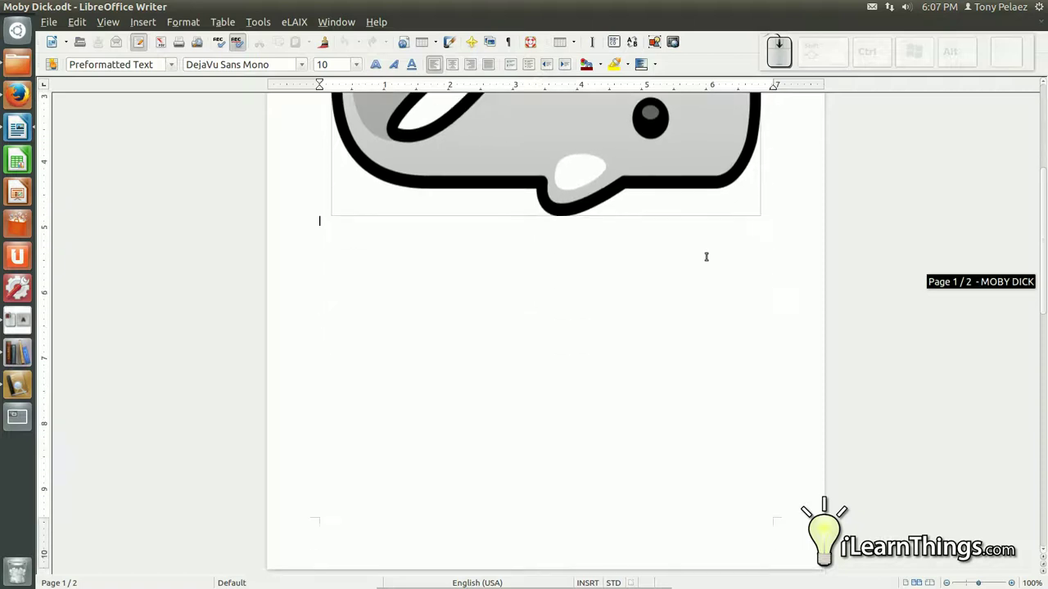
scroll(up, 3)
scroll(down, 3)
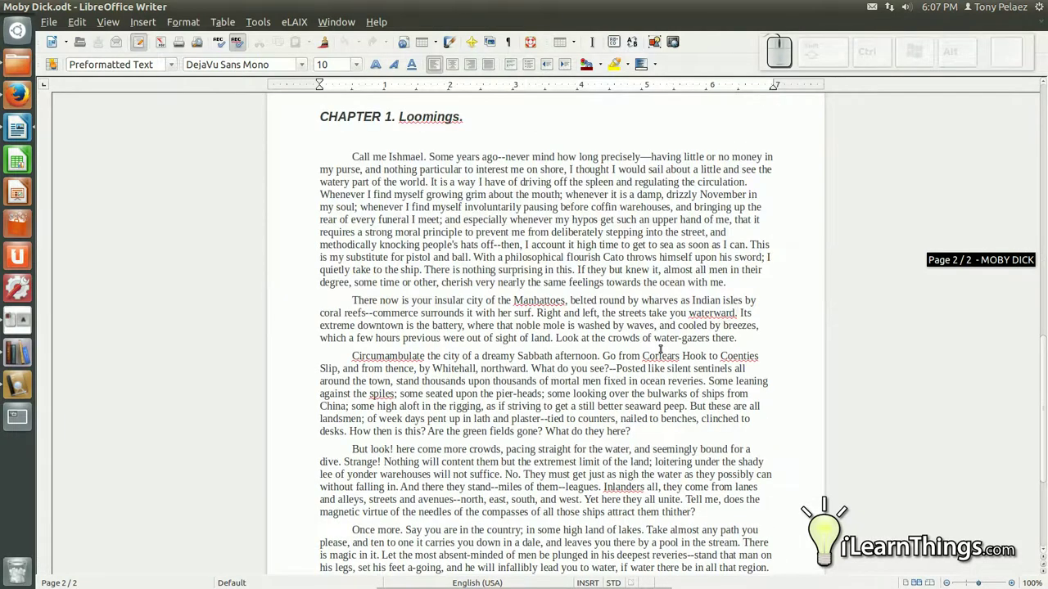
scroll(down, 3)
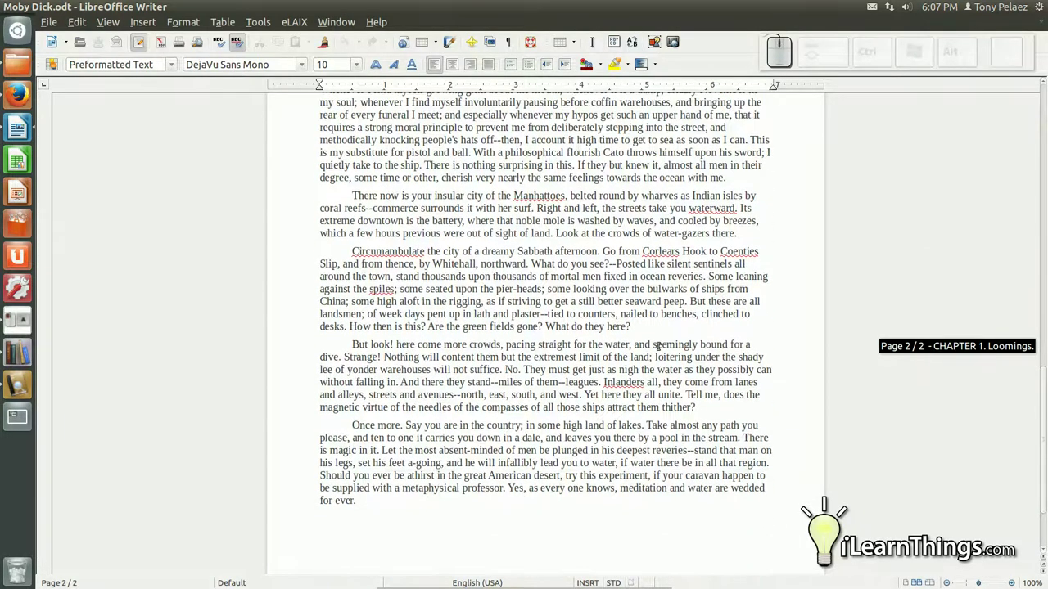